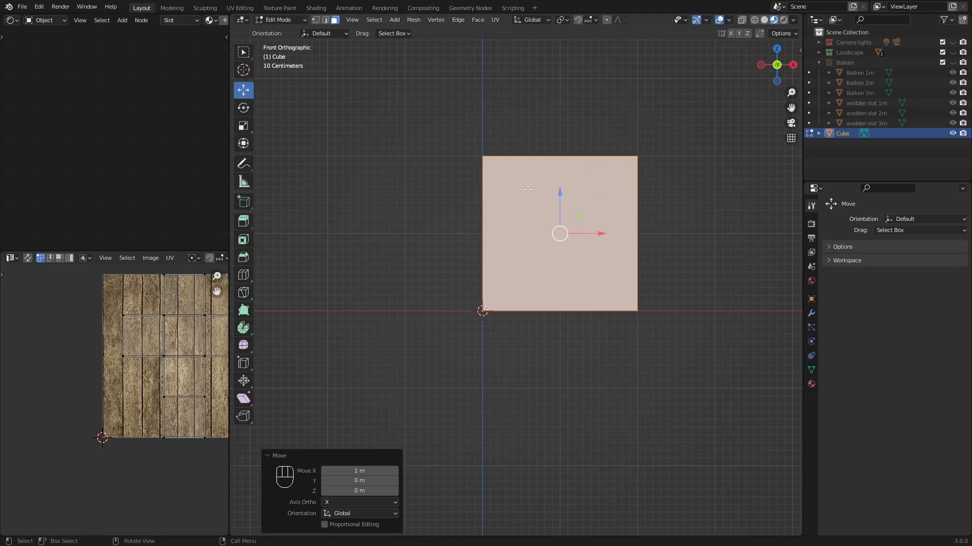
From top view, enable vertex select and select all of the wall plane's geometry
key("KP_7")
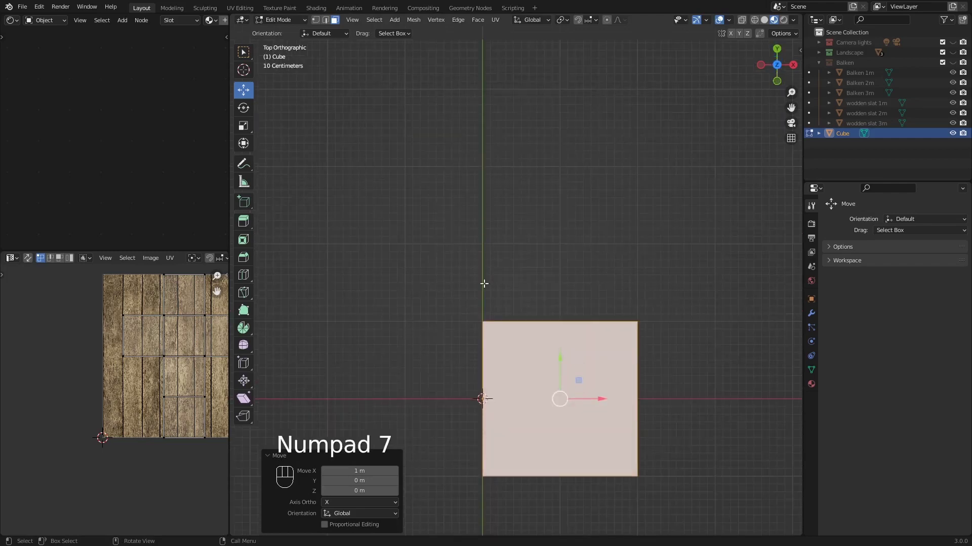
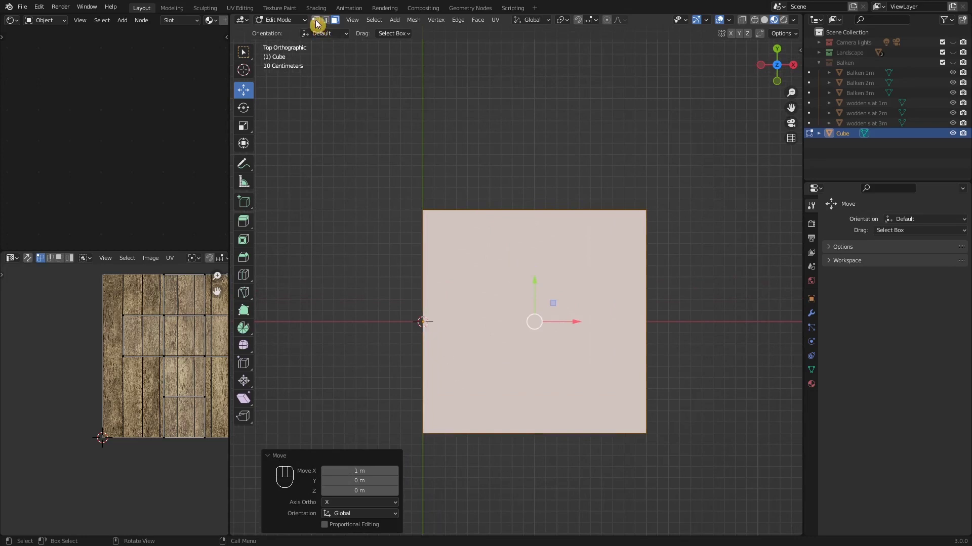
left_click(744, 24)
left_click(744, 28)
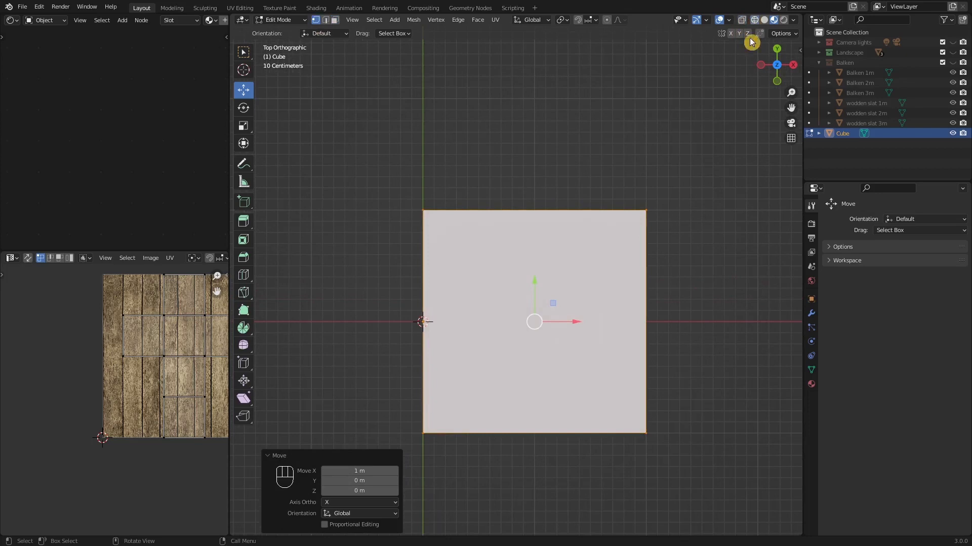
key("b")
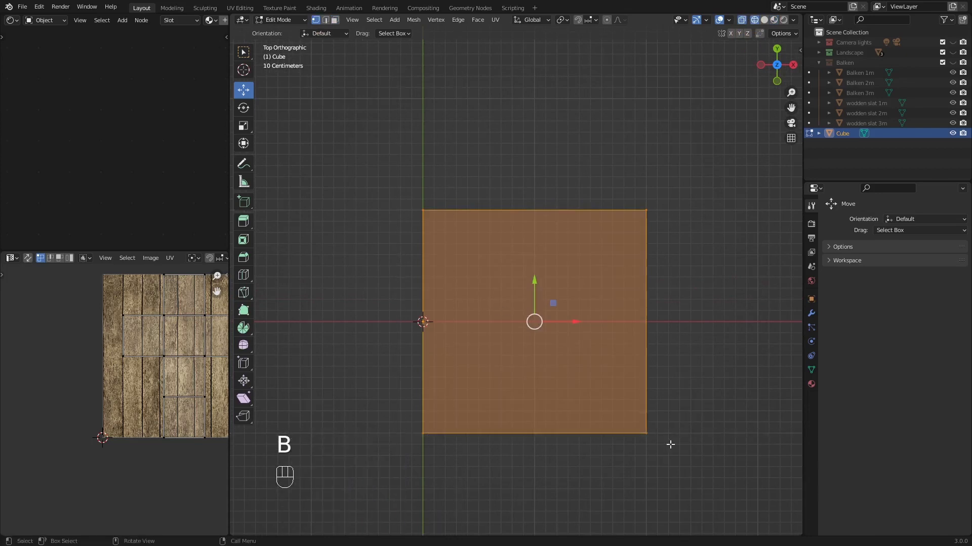
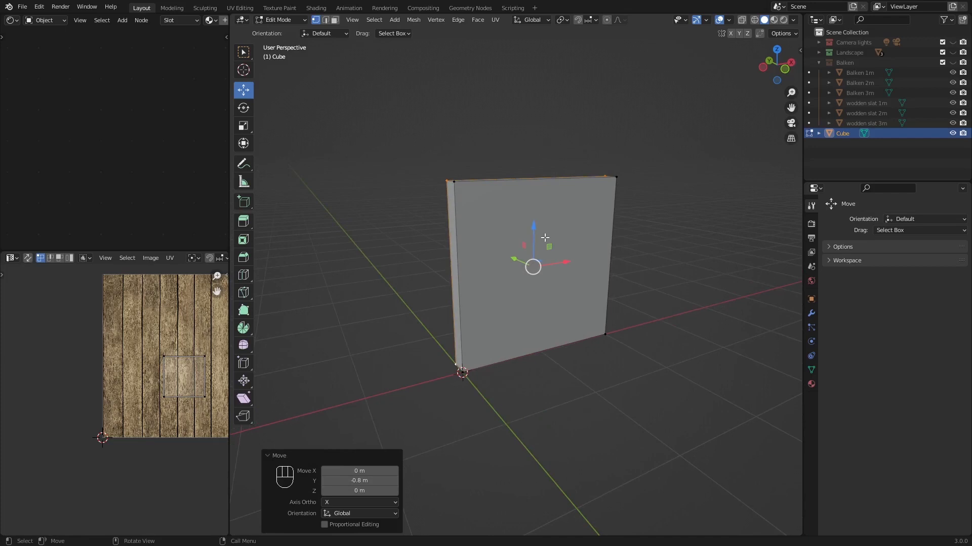
From front view, loop-cut the wall into evenly spaced vertical strips
key("ctrl+r")
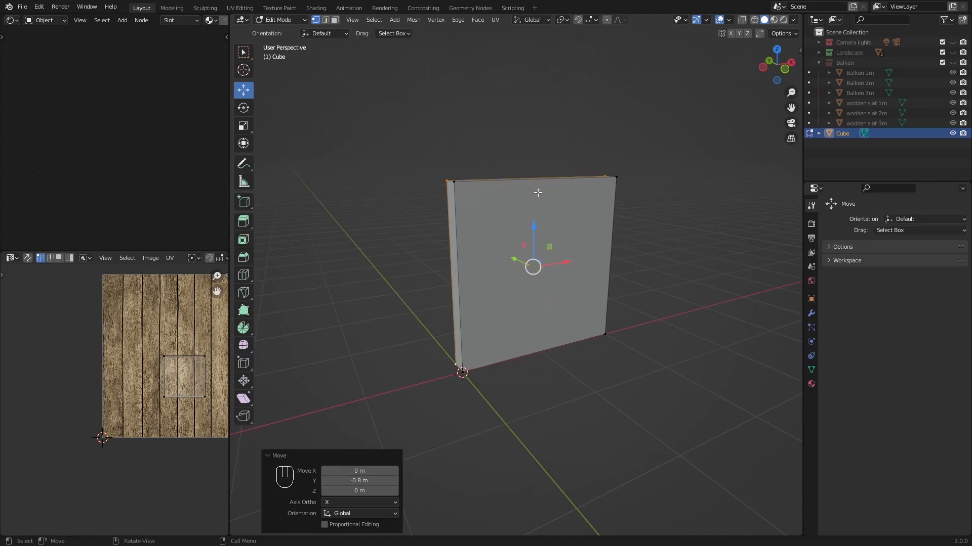
key("KP_1")
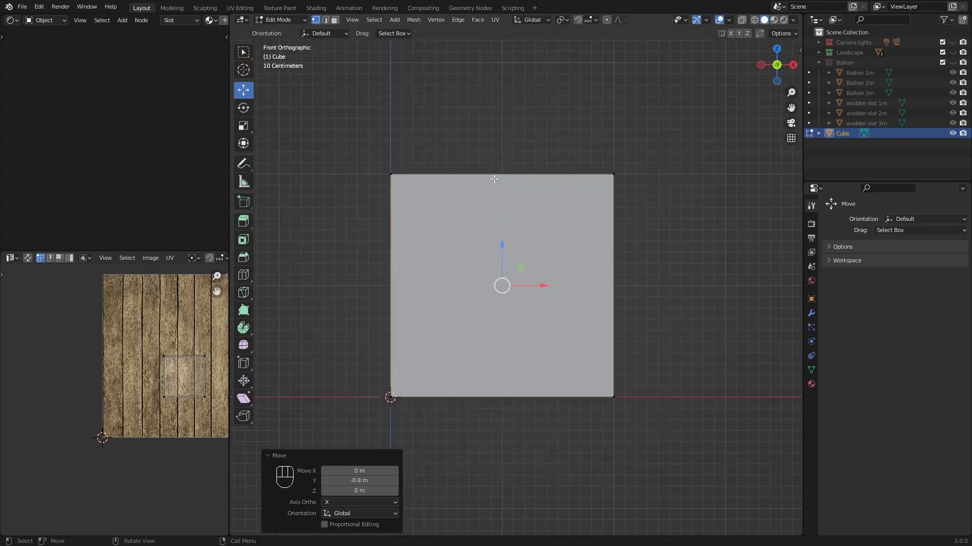
key("ctrl+r")
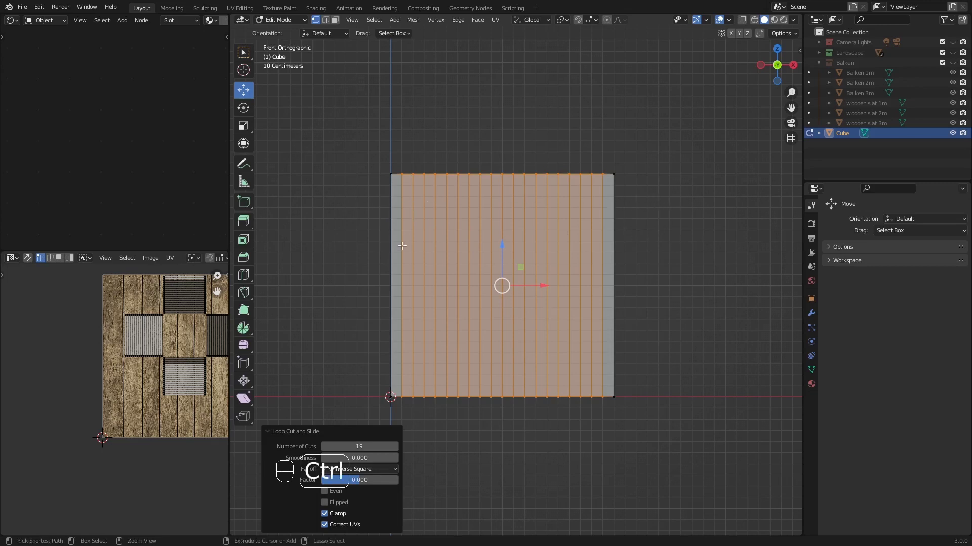
Preview 10 horizontal loop cuts across the striped wall face
key("ctrl+r")
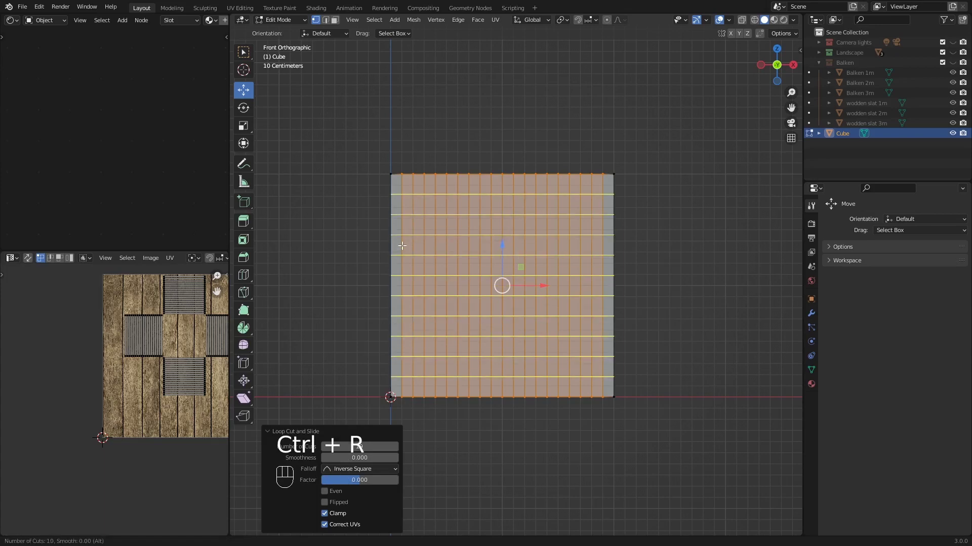
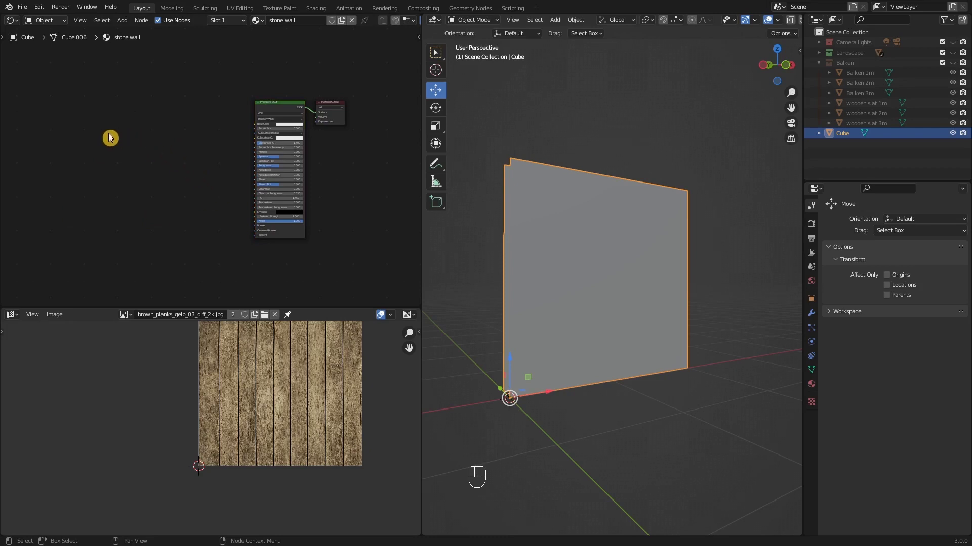
Add an Image Texture node with castle_wall_slates_diff_2k.jpg and link its colour to Base Color
left_click(111, 139)
key("shift+a")
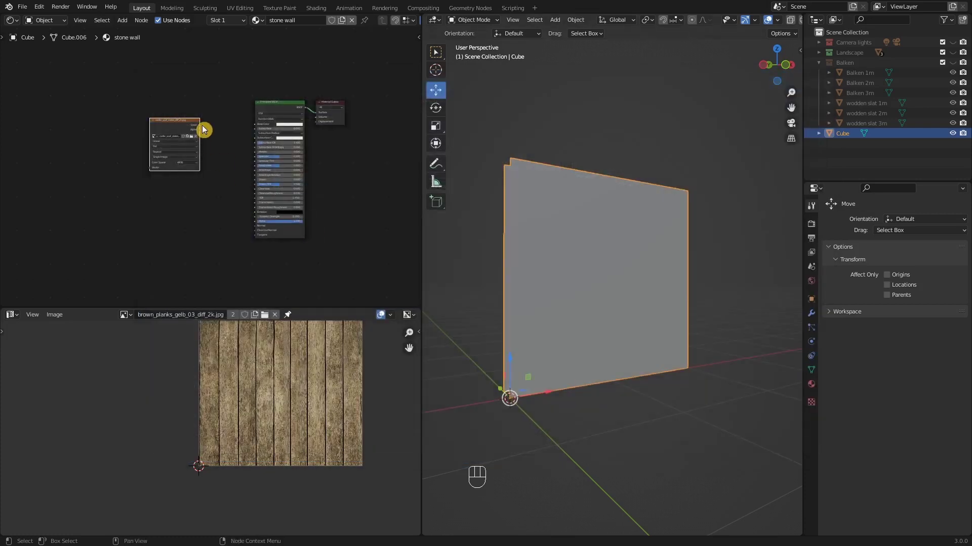
left_click_drag(202, 132, 262, 130)
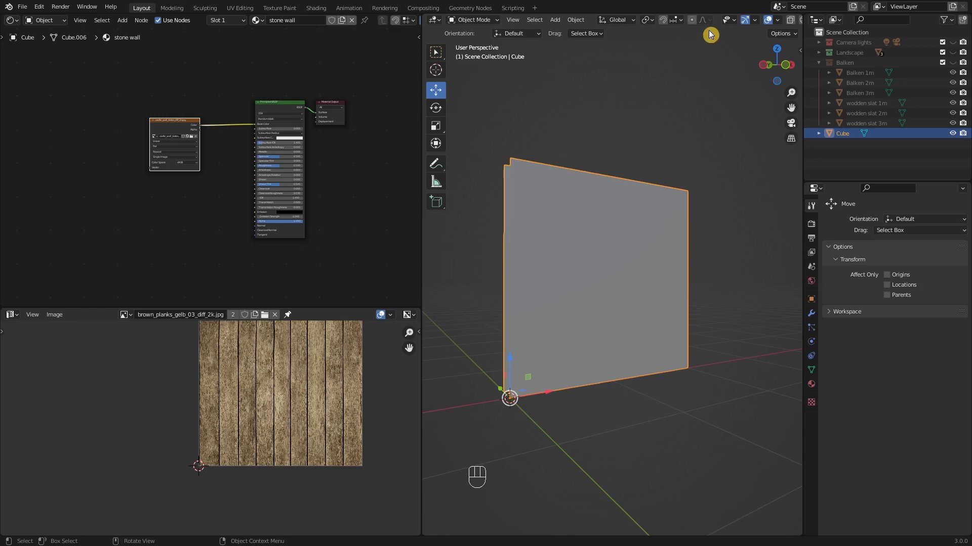
Show the stone texture on the wall in Material Preview and in the image view
middle_click(719, 30)
left_click(784, 23)
left_click_drag(647, 260, 636, 263)
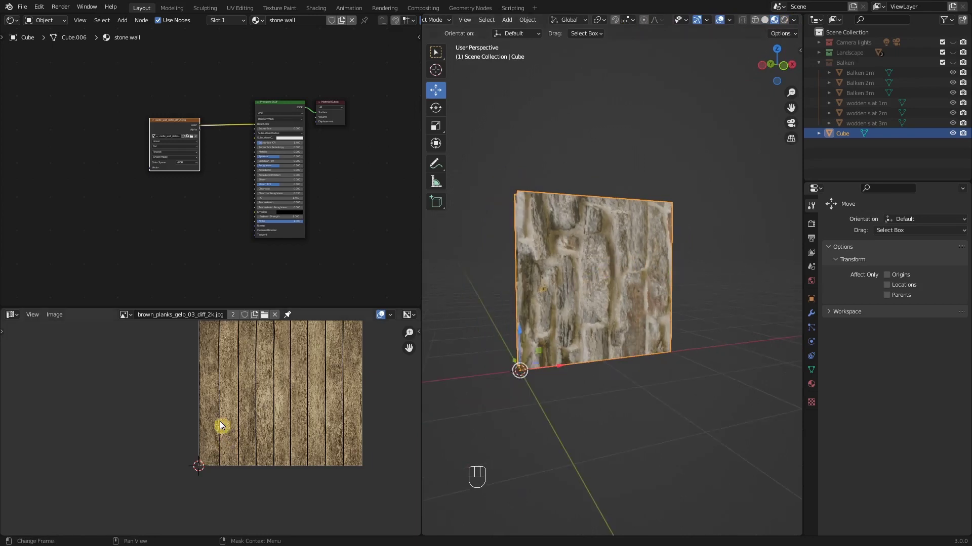
left_click(219, 389)
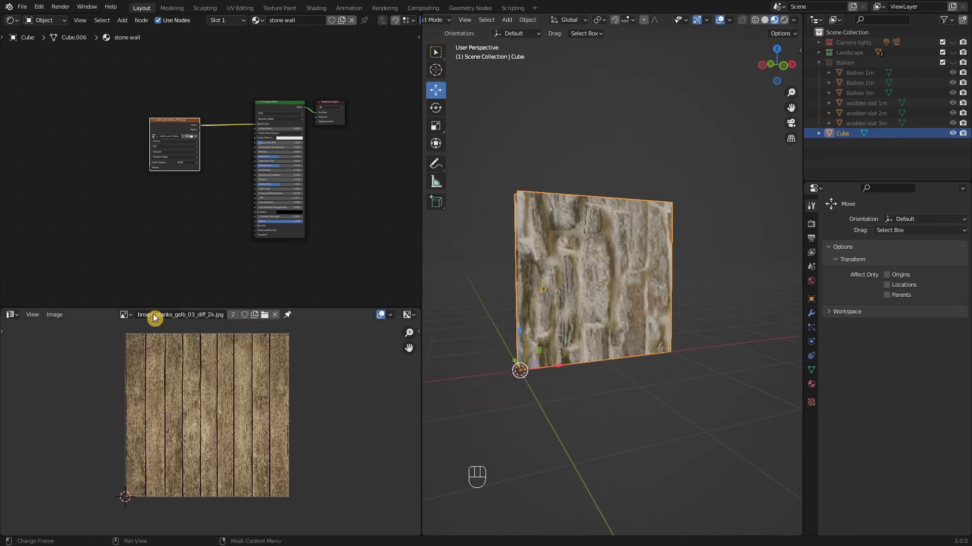
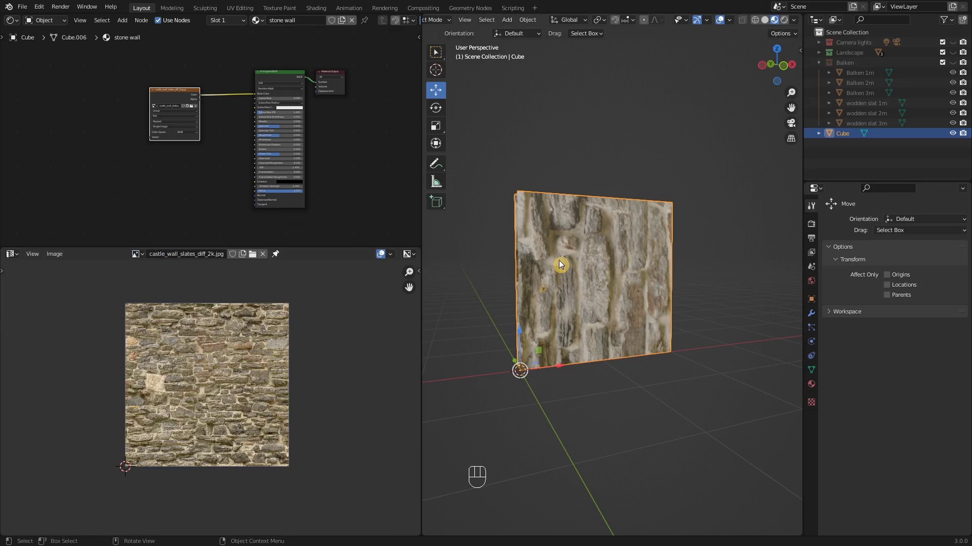
In Edit Mode, select all and unwrap the wall's UVs with Scale to Bounds
key("Tab")
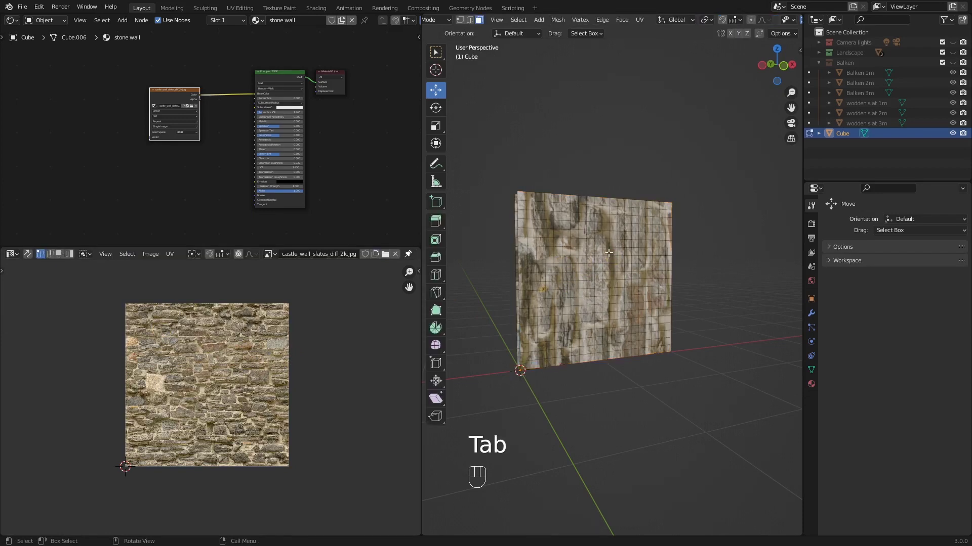
key("a")
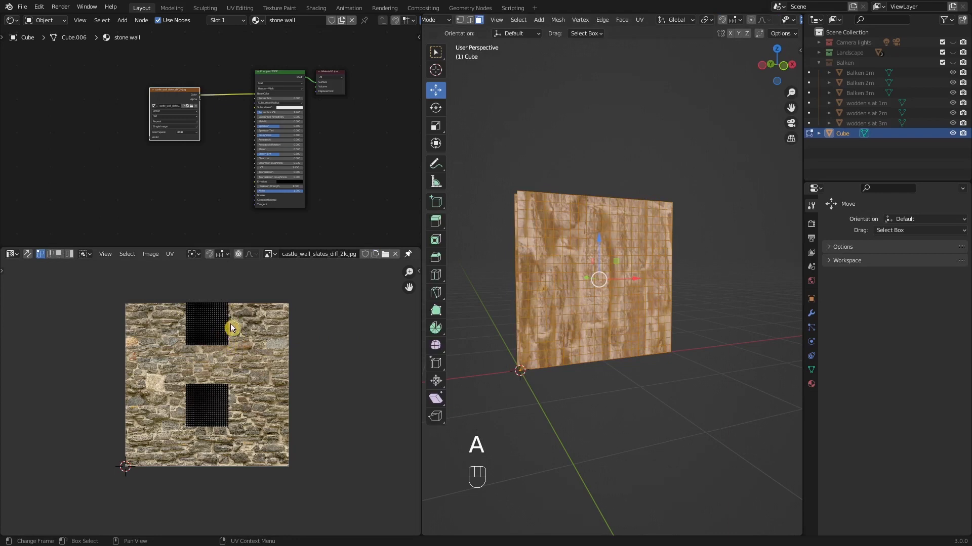
key("KP_1")
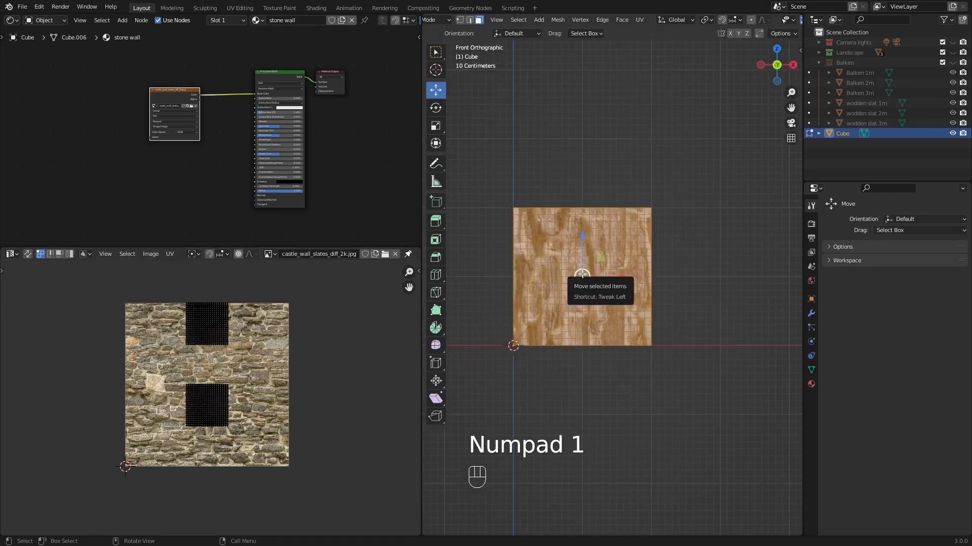
key("u")
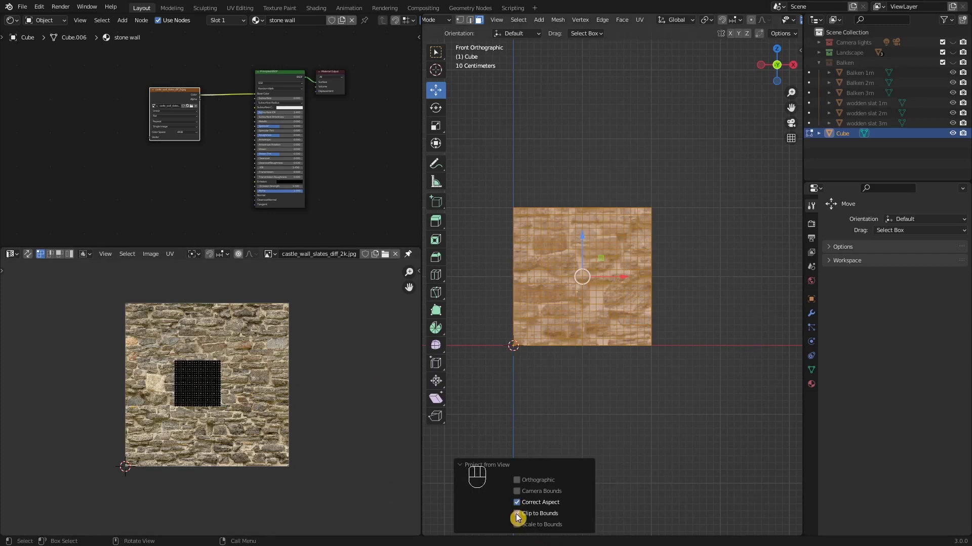
left_click(520, 532)
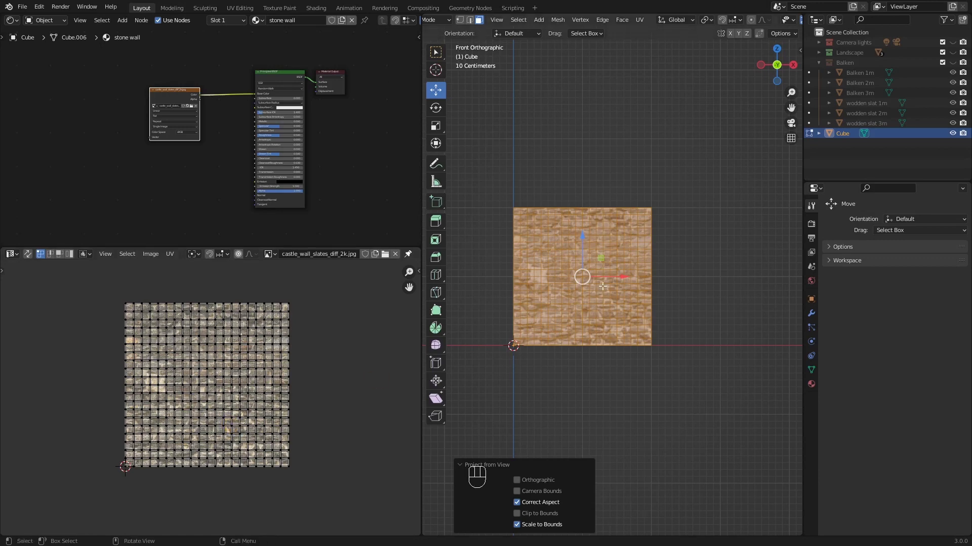
Rescale the UV layout over the stone image so the texture tiles naturally, then return to the object
key("Tab")
left_click_drag(611, 314, 646, 305)
left_click_drag(601, 308, 516, 353)
left_click_drag(516, 353, 677, 334)
left_click_drag(685, 336, 708, 337)
left_click_drag(703, 337, 642, 329)
left_click_drag(637, 329, 473, 307)
left_click(581, 325)
left_click_drag(578, 349, 571, 350)
left_click_drag(580, 361, 601, 367)
middle_click(600, 367)
key("KP_1")
Add Texture Coordinate and Mapping nodes to the stone image texture via Ctrl+T
left_click_drag(682, 368, 667, 341)
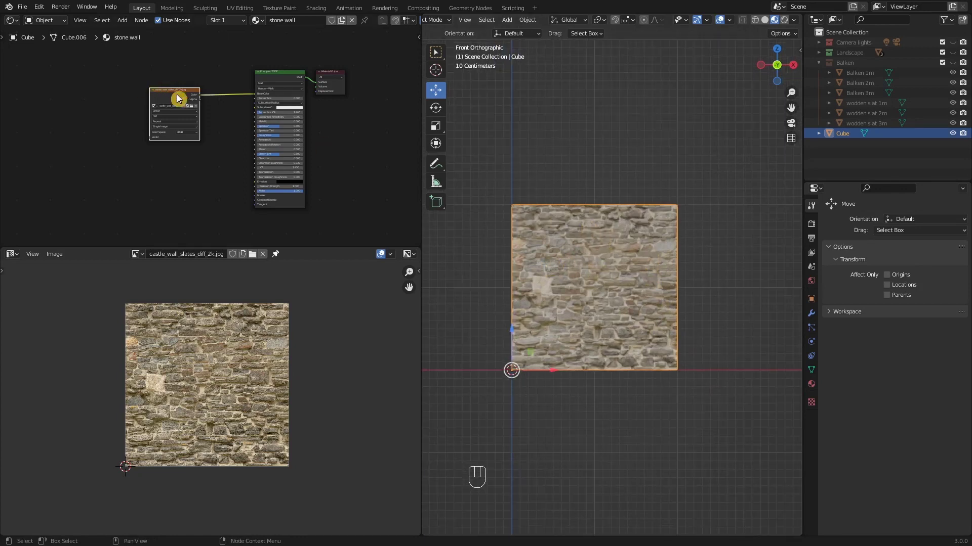
left_click(183, 97)
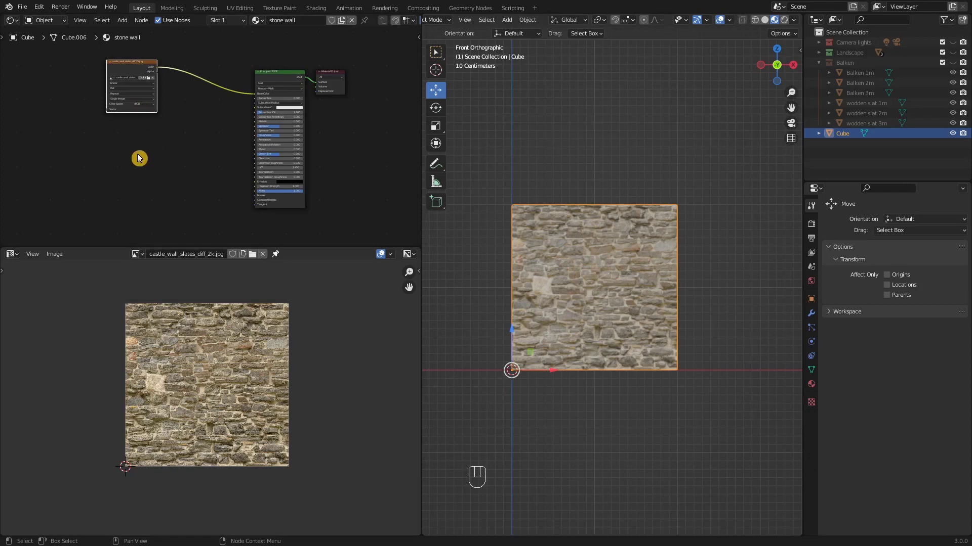
key("shift+a")
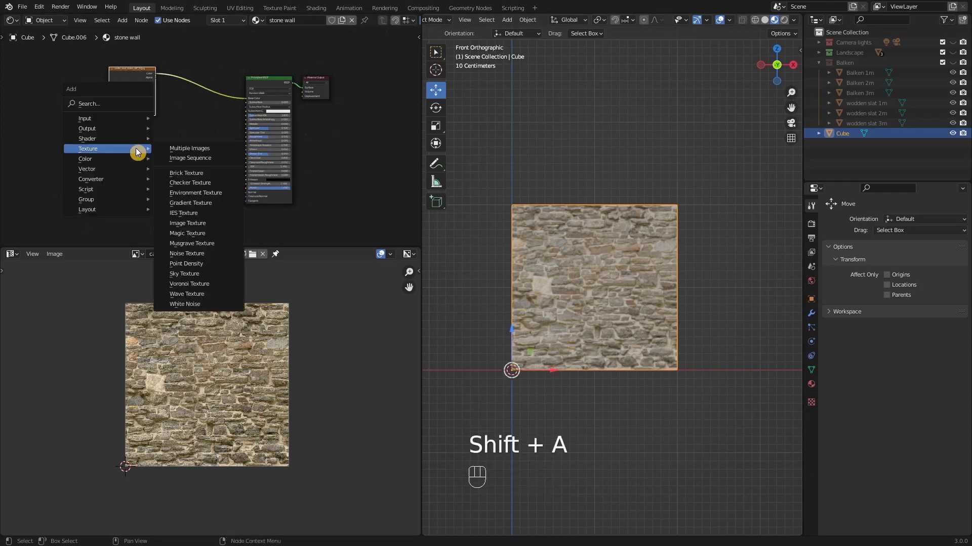
left_click(133, 81)
key("ctrl+t")
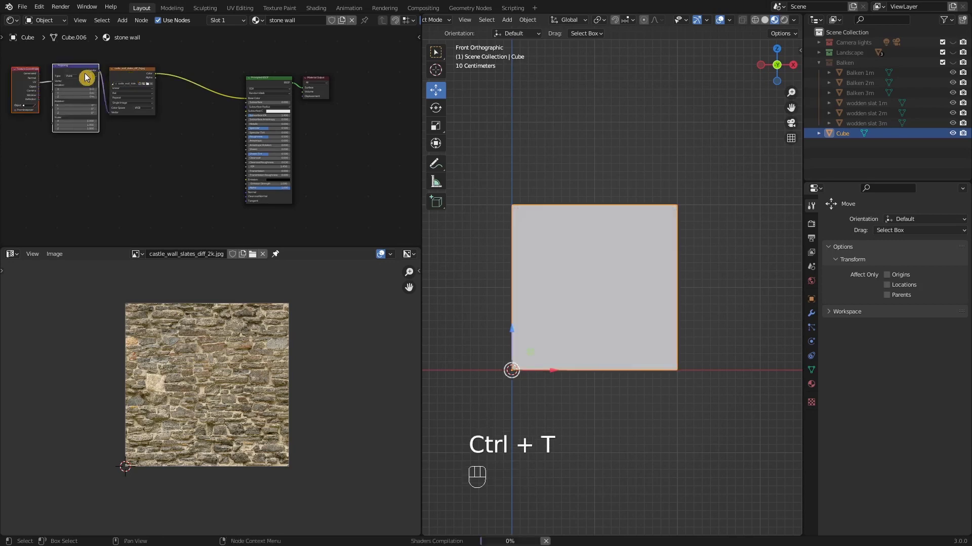
left_click(87, 75)
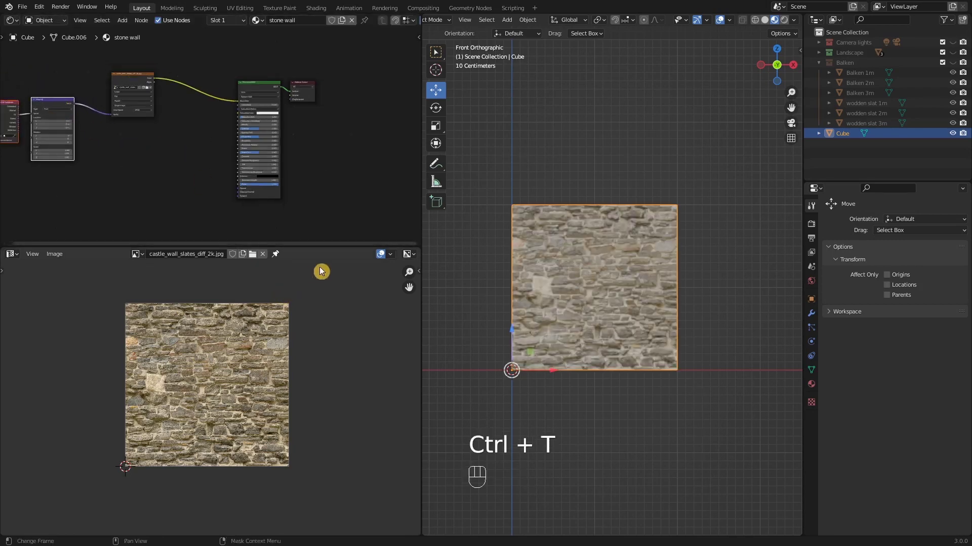
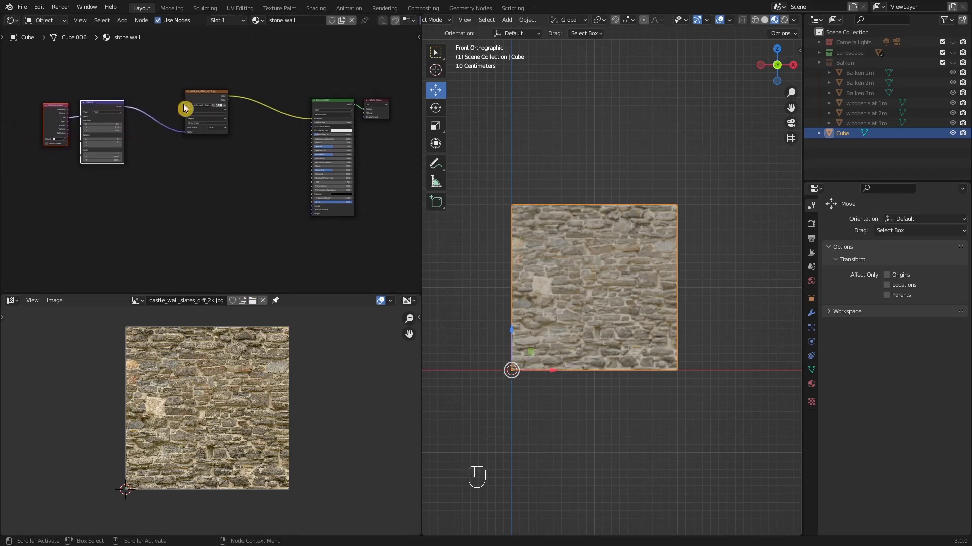
Duplicate the stone image texture node for a second image
left_click(205, 98)
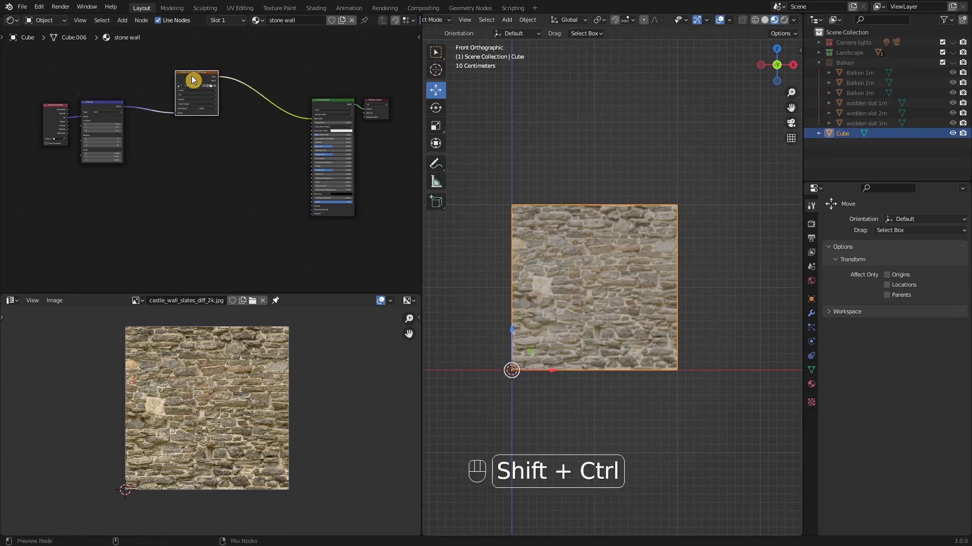
key("ctrl+shift+d")
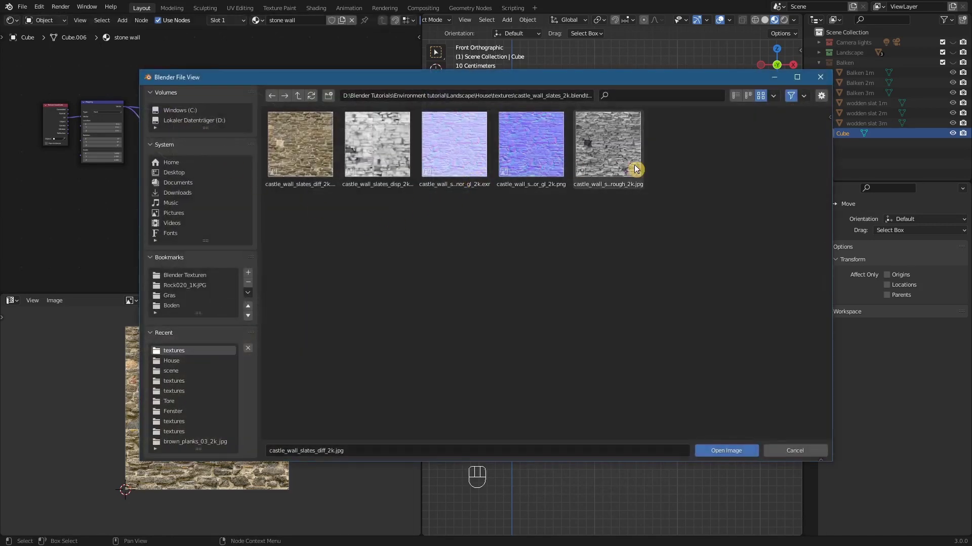
Link the roughness image into Roughness and the colour image into the shader
middle_click(251, 149)
left_click_drag(256, 143, 299, 163)
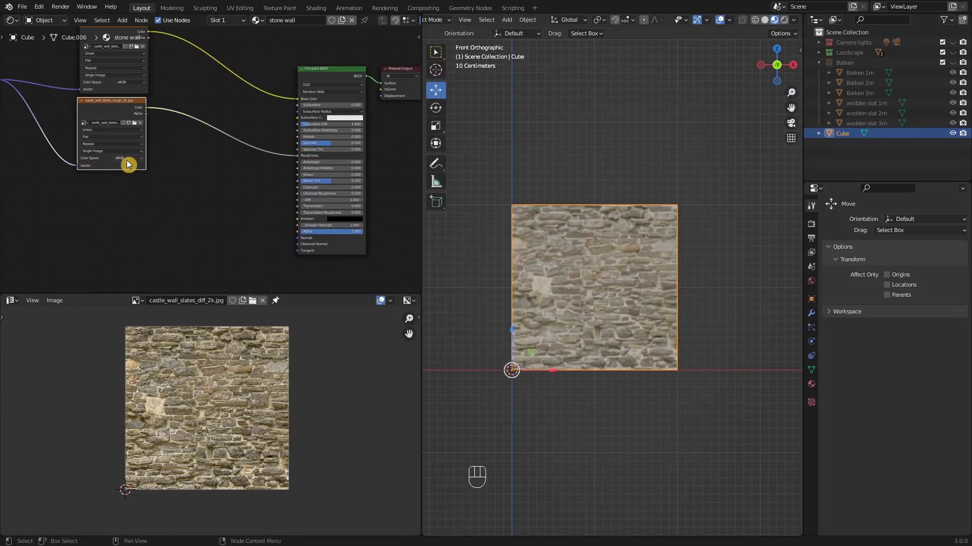
left_click_drag(131, 165, 137, 187)
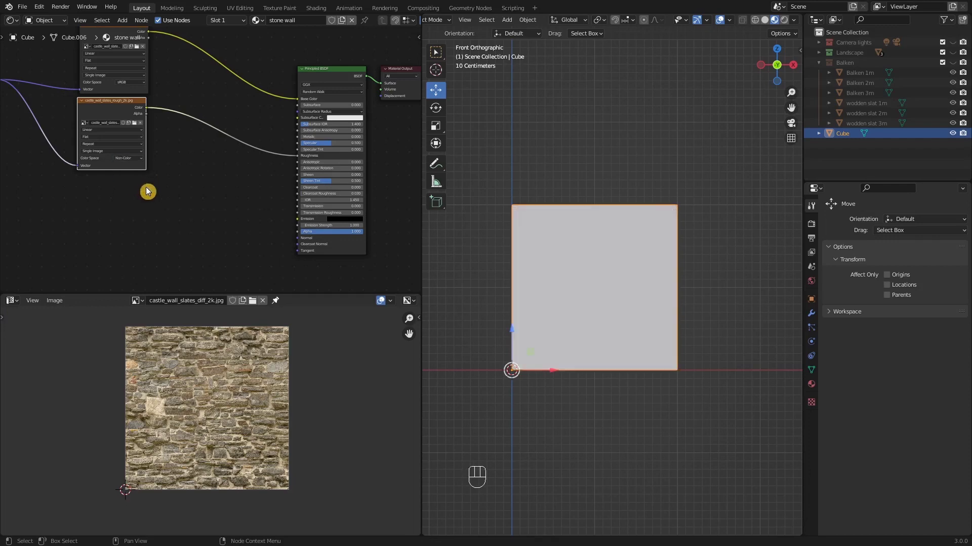
middle_click(220, 216)
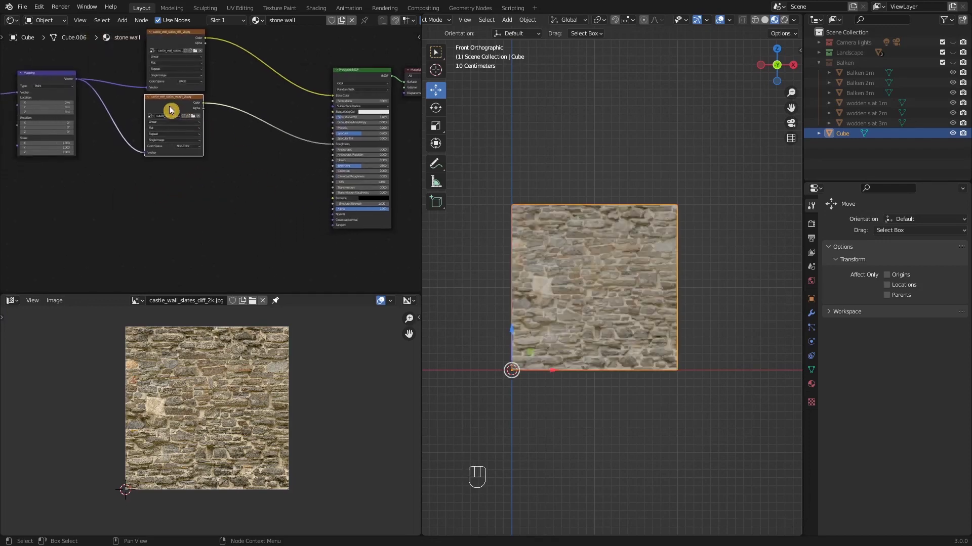
Duplicate a third image feeding a Normal Map node into the shader's Normal, and link Texture Coordinate into Mapping
key("ctrl+shift+d")
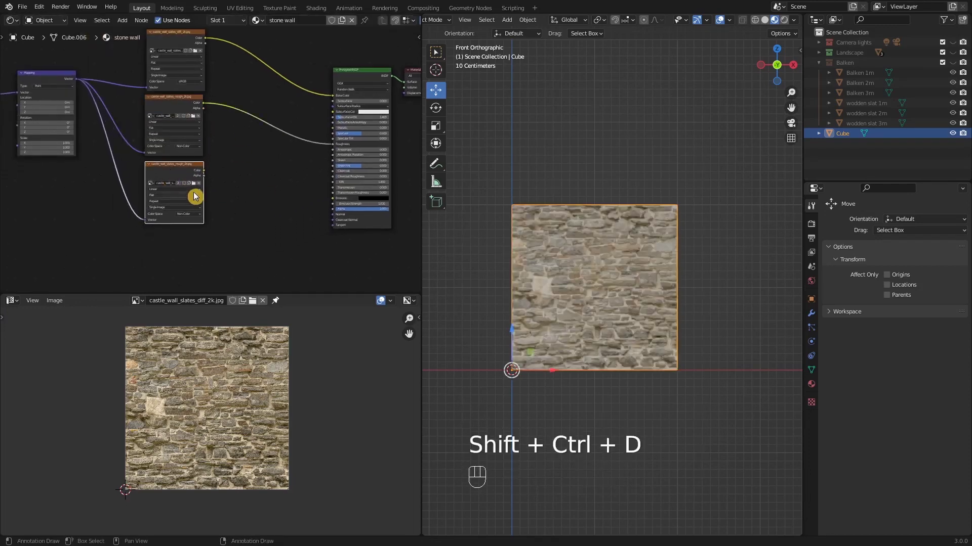
left_click(198, 200)
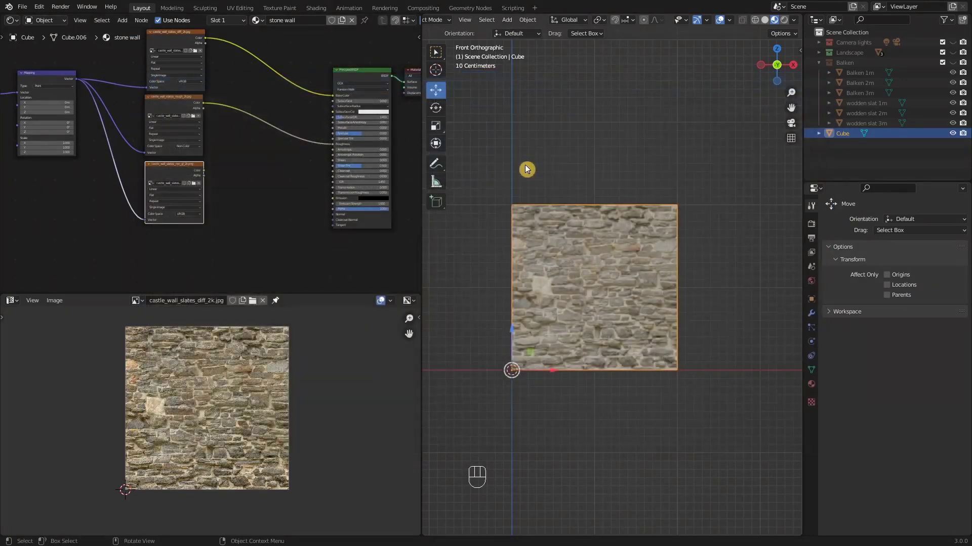
left_click_drag(194, 221, 203, 241)
left_click(180, 173)
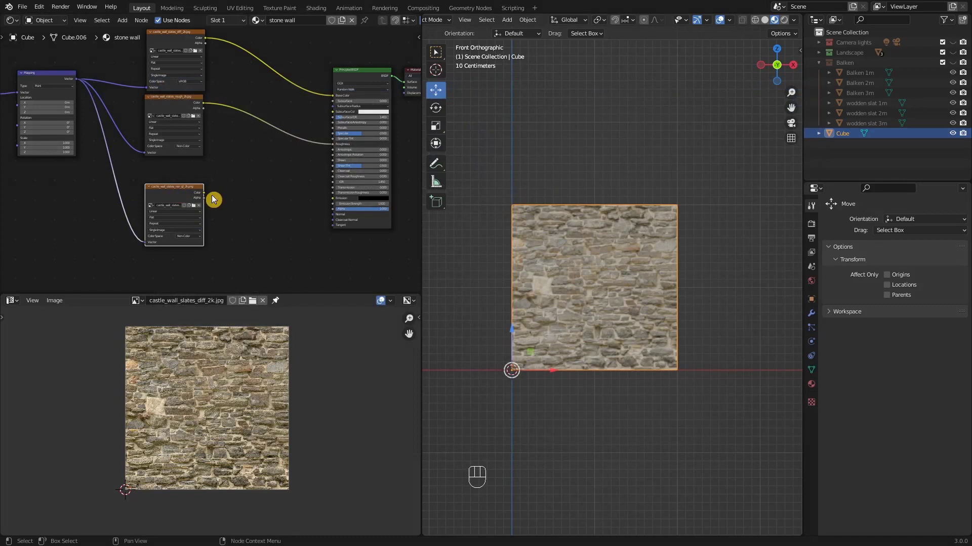
key("shift+a")
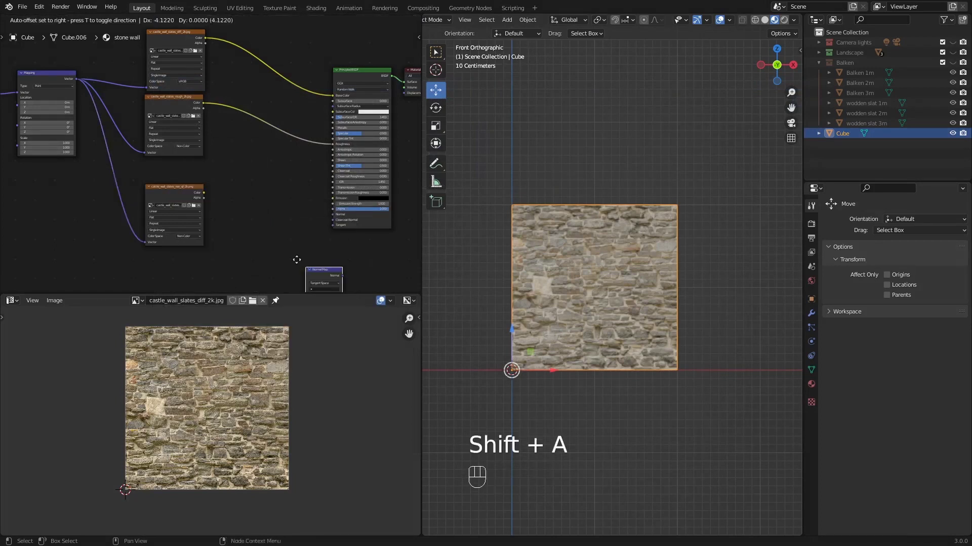
left_click_drag(207, 196, 230, 224)
left_click_drag(276, 205, 340, 221)
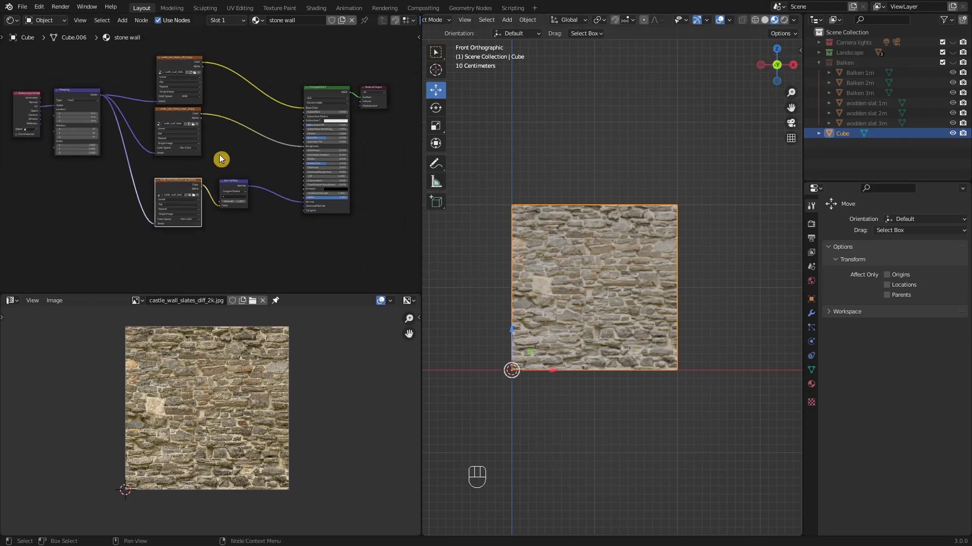
middle_click(241, 154)
left_click(98, 107)
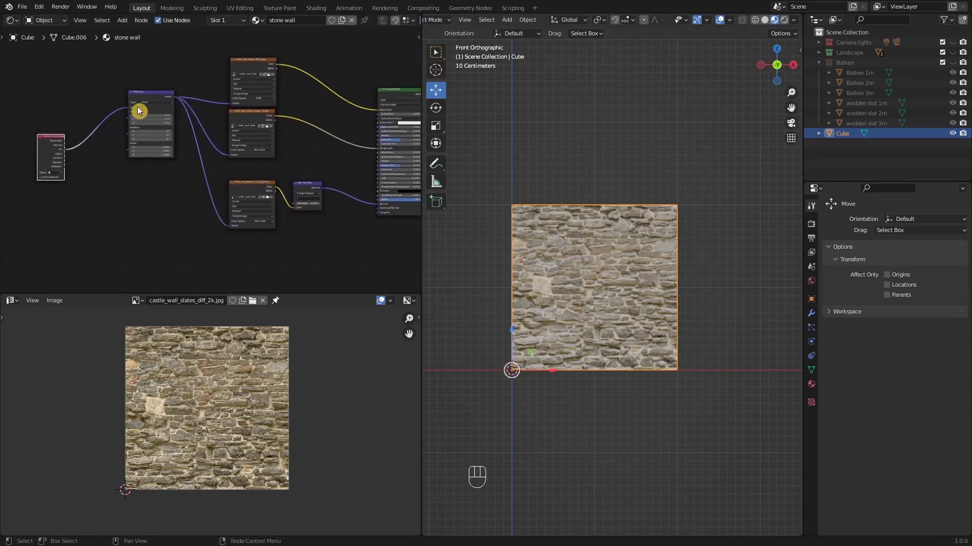
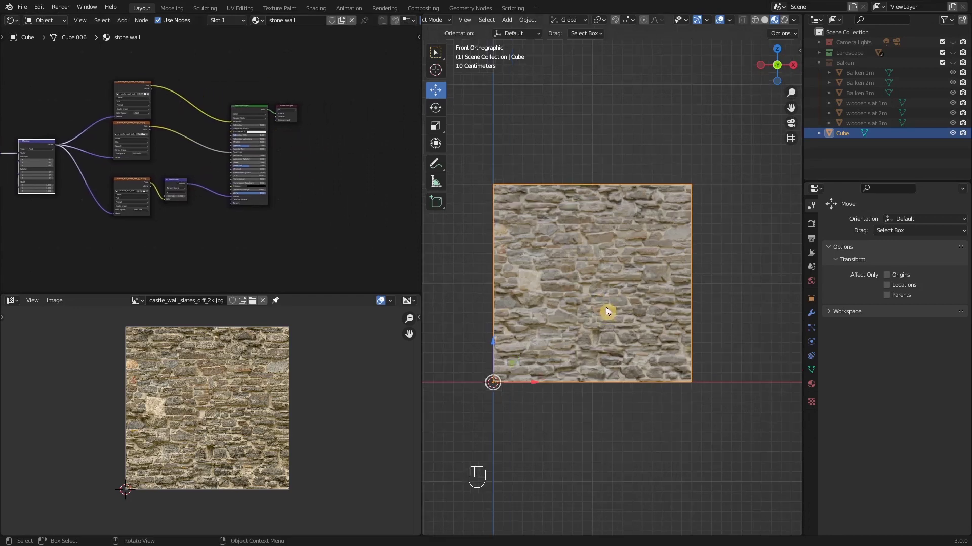
Orbit around the wall plane to inspect the stone texture's colour, roughness and normal detail
left_click_drag(608, 315, 623, 317)
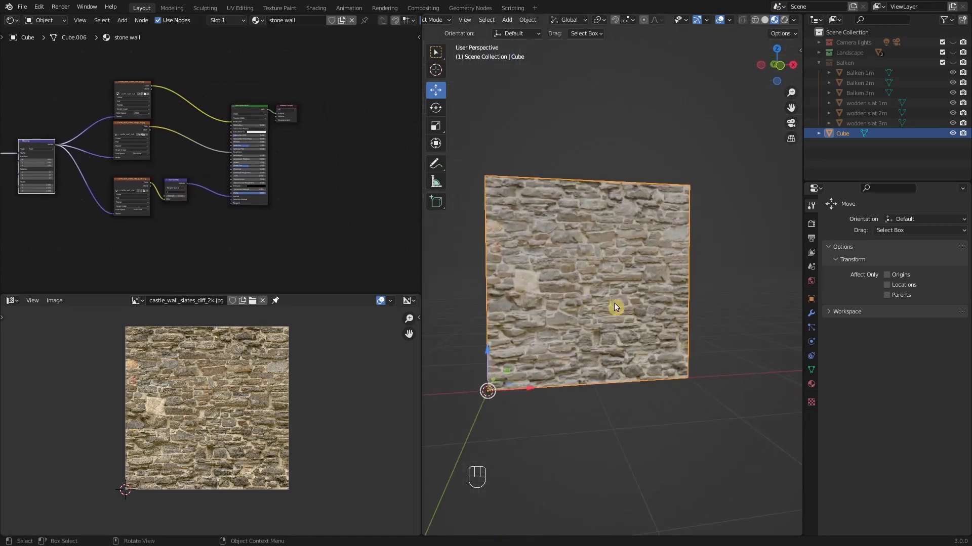
left_click_drag(608, 300, 583, 285)
left_click_drag(576, 300, 631, 291)
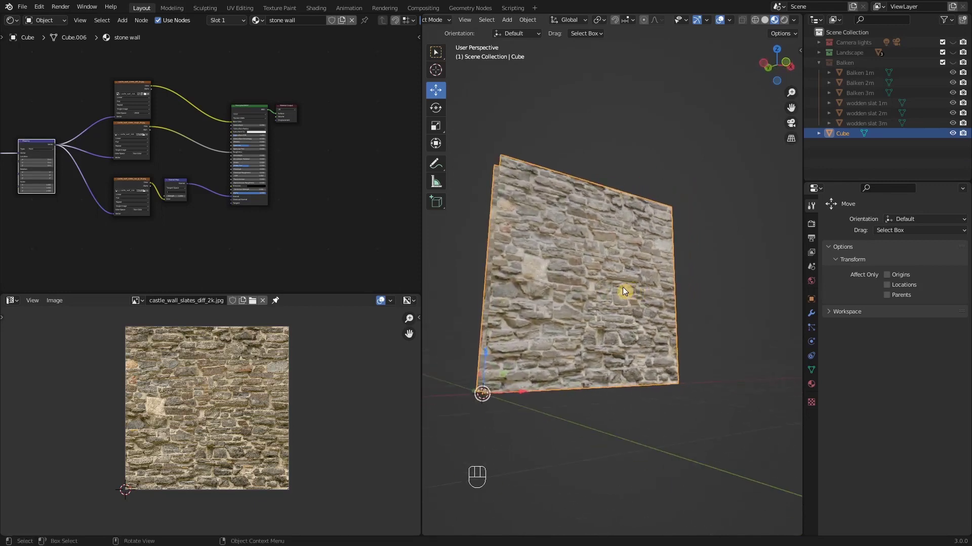
left_click_drag(593, 287, 570, 278)
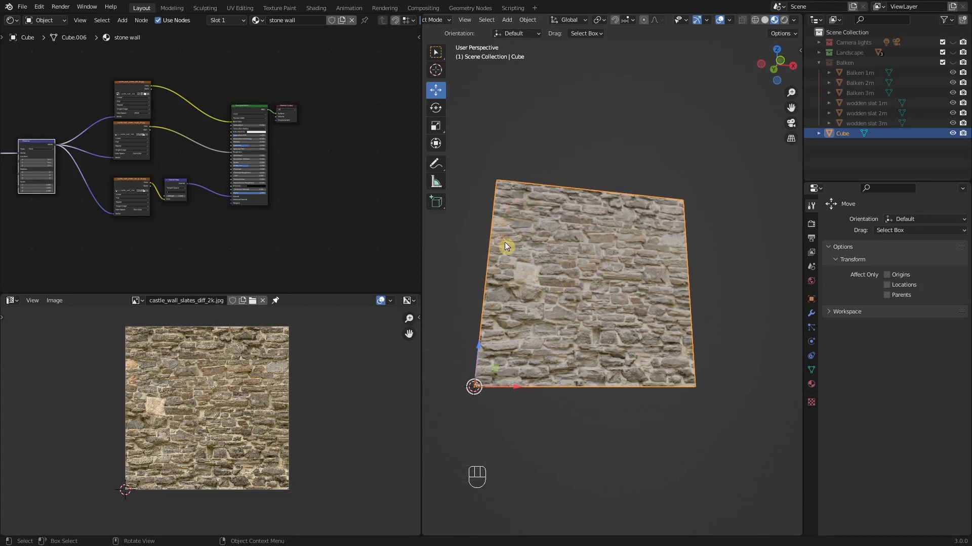
left_click_drag(522, 333, 519, 354)
left_click_drag(533, 351, 566, 355)
left_click_drag(575, 356, 573, 333)
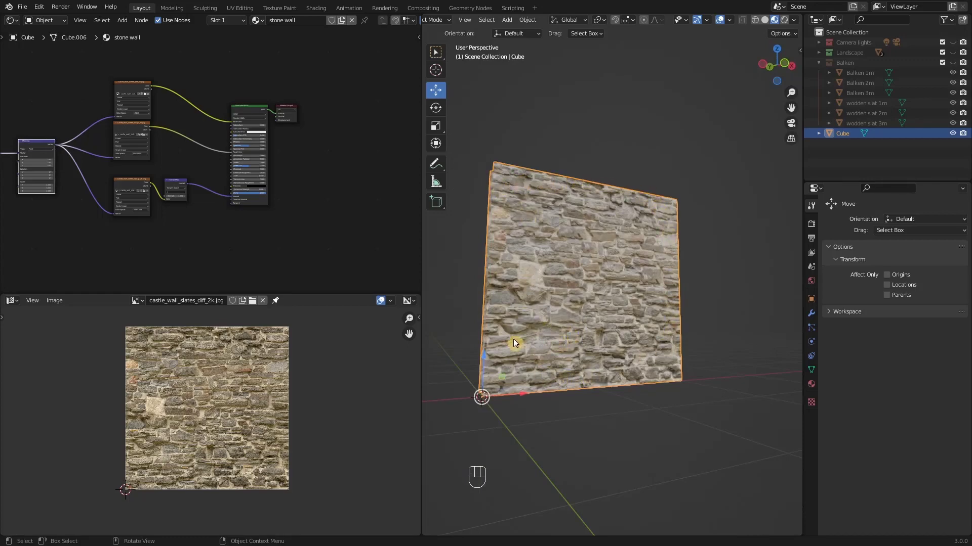
left_click_drag(503, 334, 464, 323)
left_click_drag(526, 295, 545, 283)
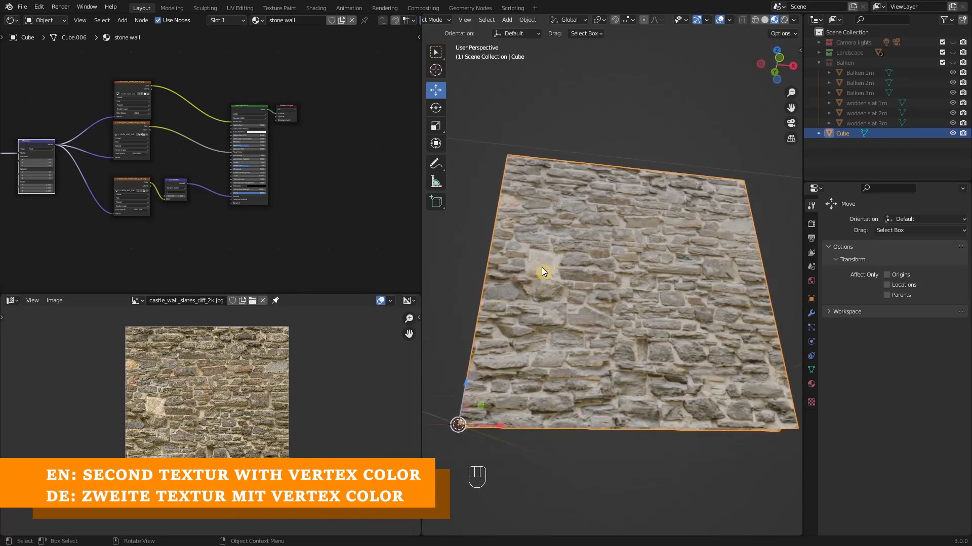
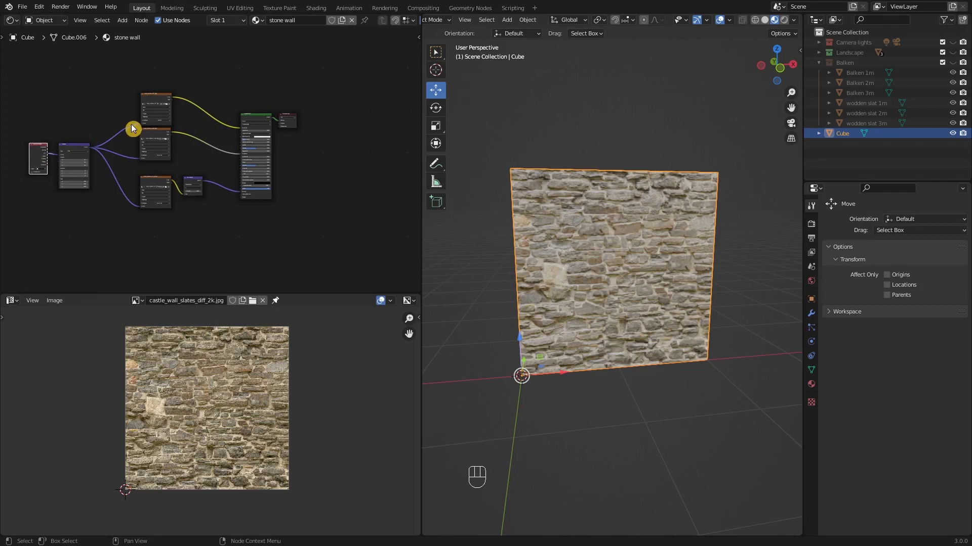
Move the Material Output right, box-select and duplicate the node setup, loading white plaster diffuse in the copy
left_click_drag(297, 128, 394, 176)
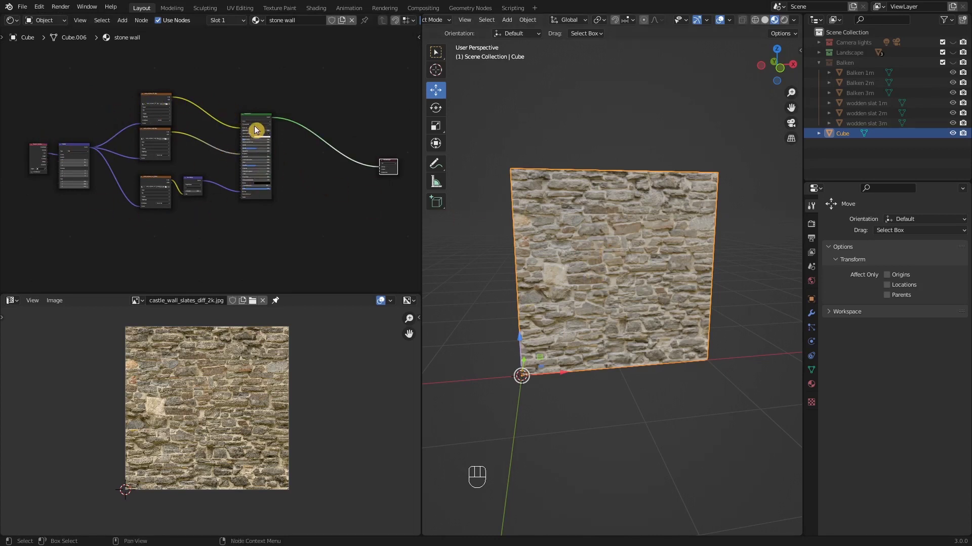
left_click(253, 118)
key("b")
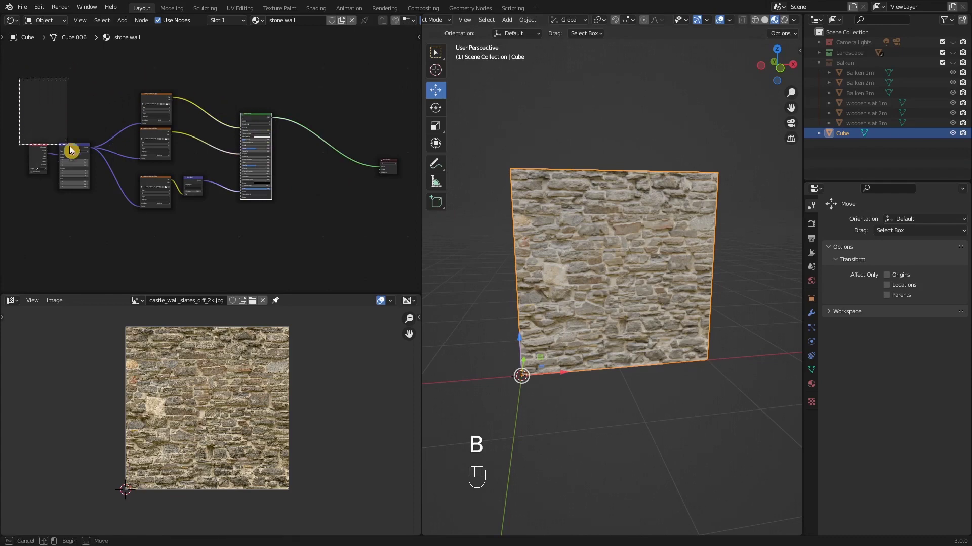
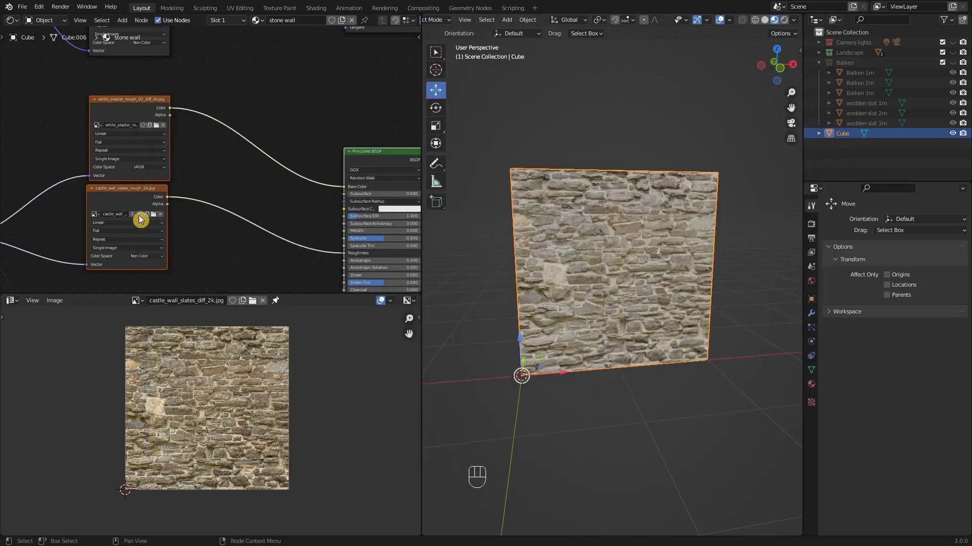
middle_click(194, 230)
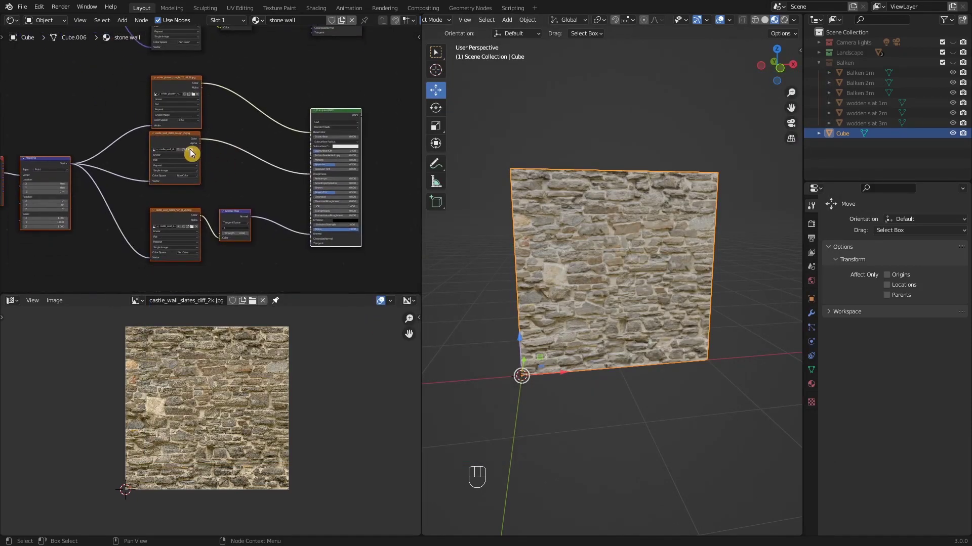
left_click(194, 155)
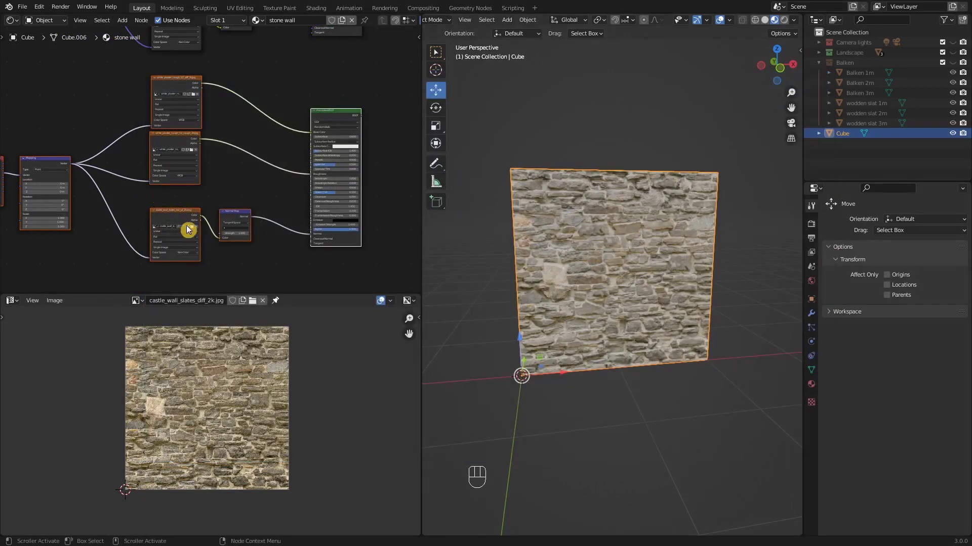
Load white plaster roughness and normal images in the copy, with roughness set to Non-Color
left_click(197, 232)
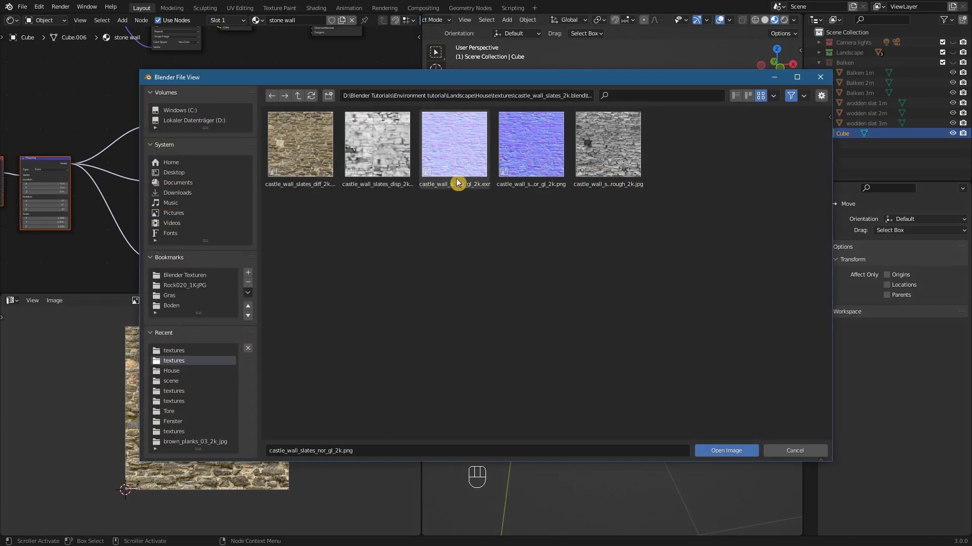
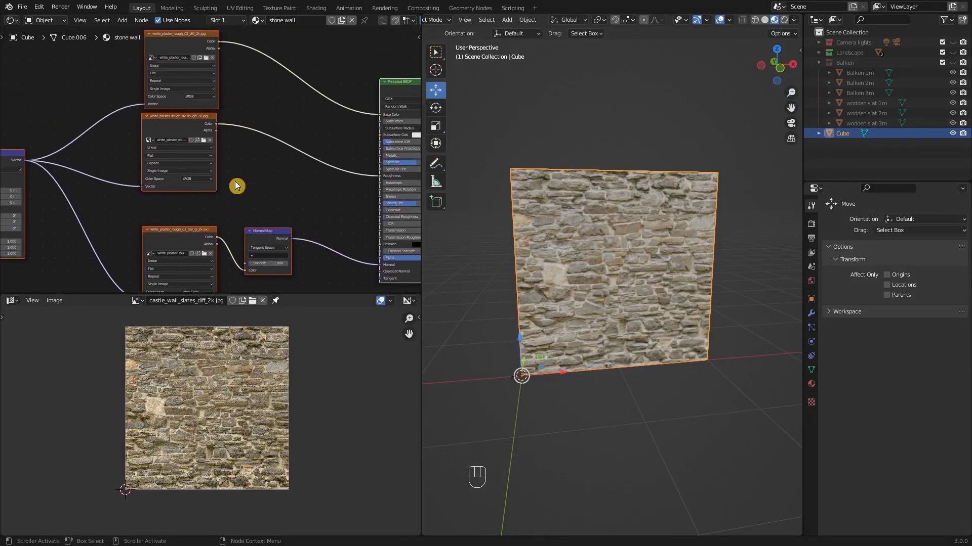
left_click_drag(205, 185, 206, 210)
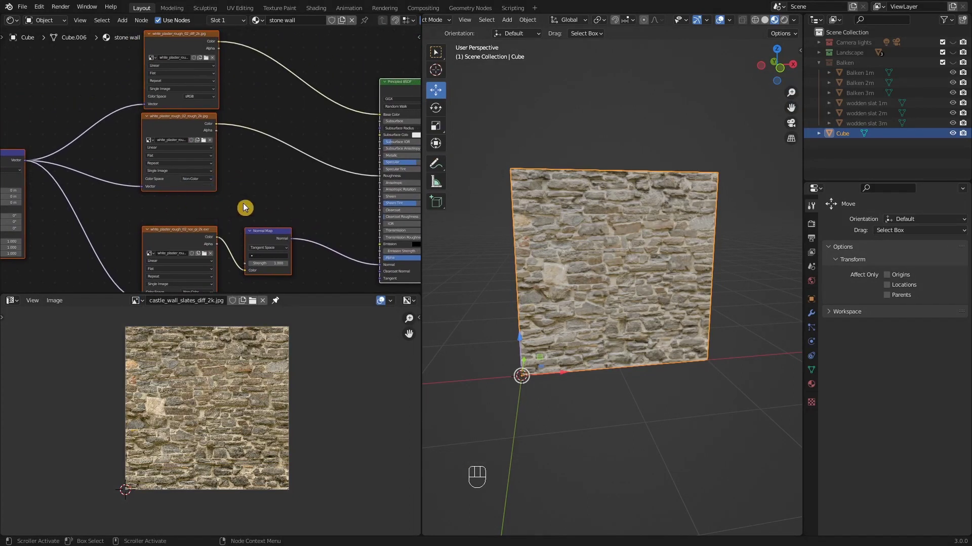
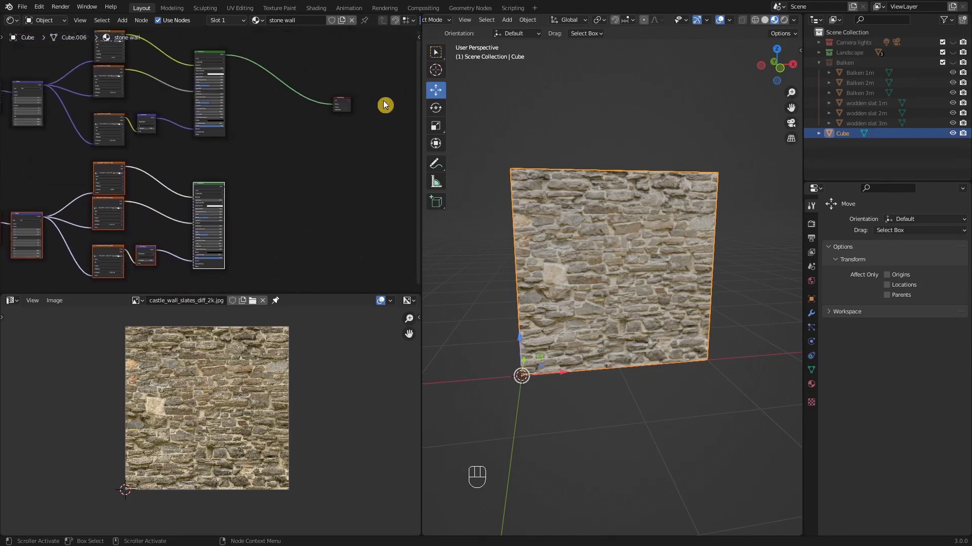
Move the Material Output node aside and bring up the Input submenu of the Add node menu (Shift+A)
left_click(351, 100)
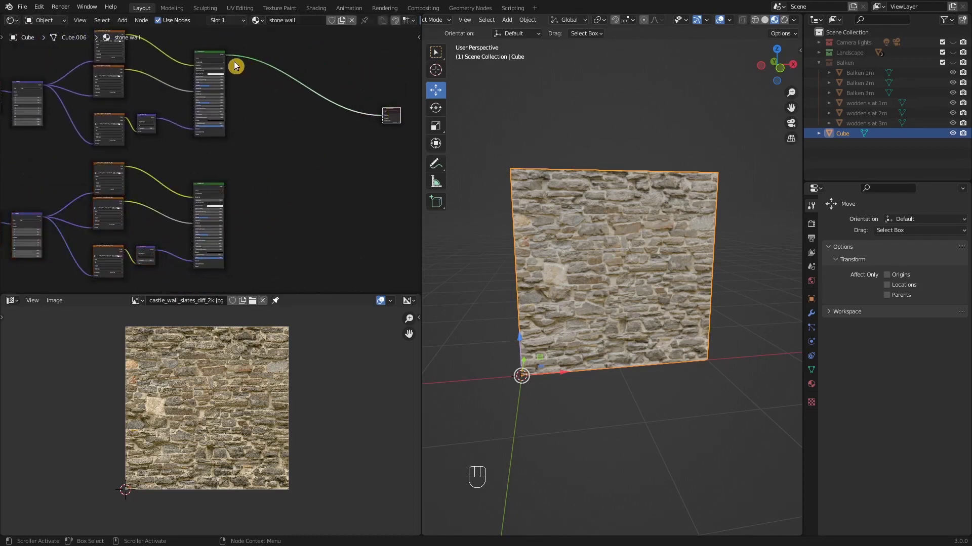
left_click_drag(216, 59, 220, 105)
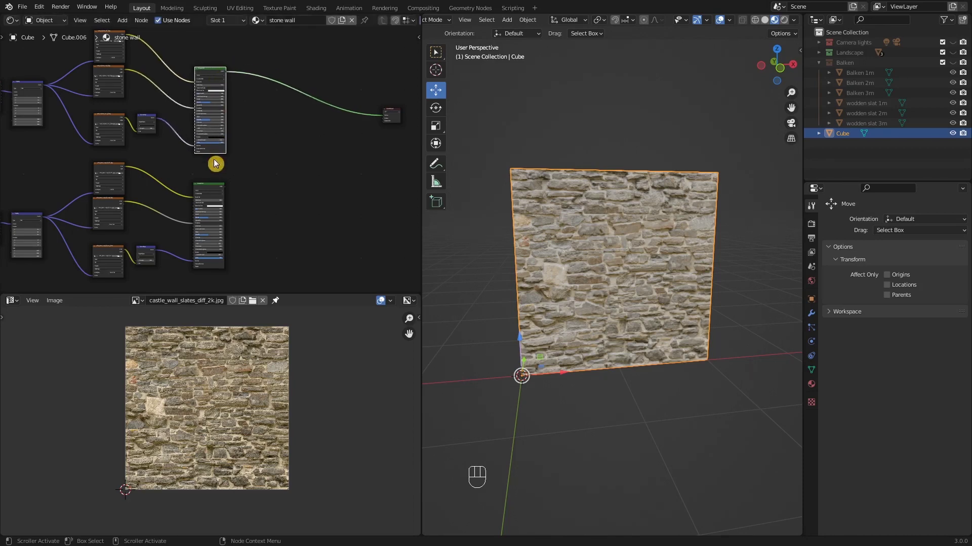
left_click(214, 188)
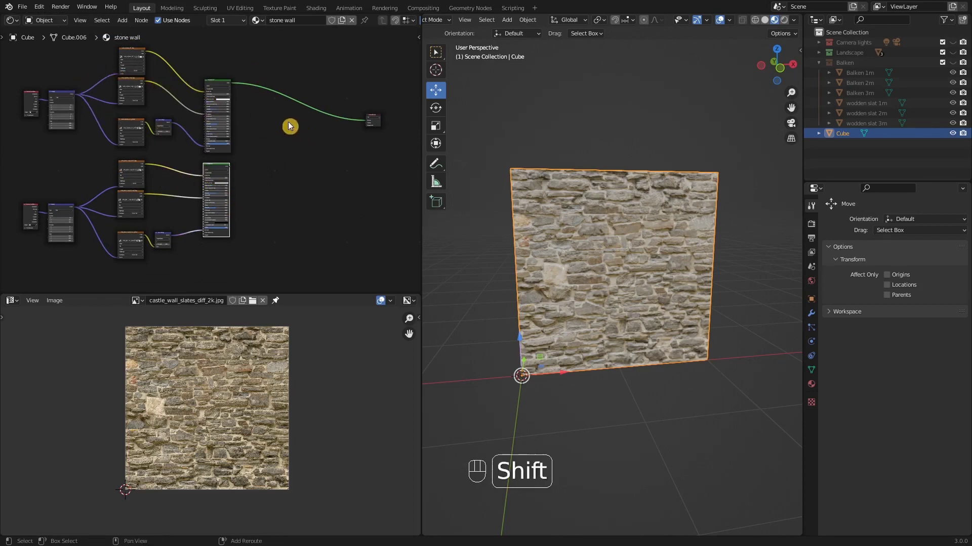
key("shift+a")
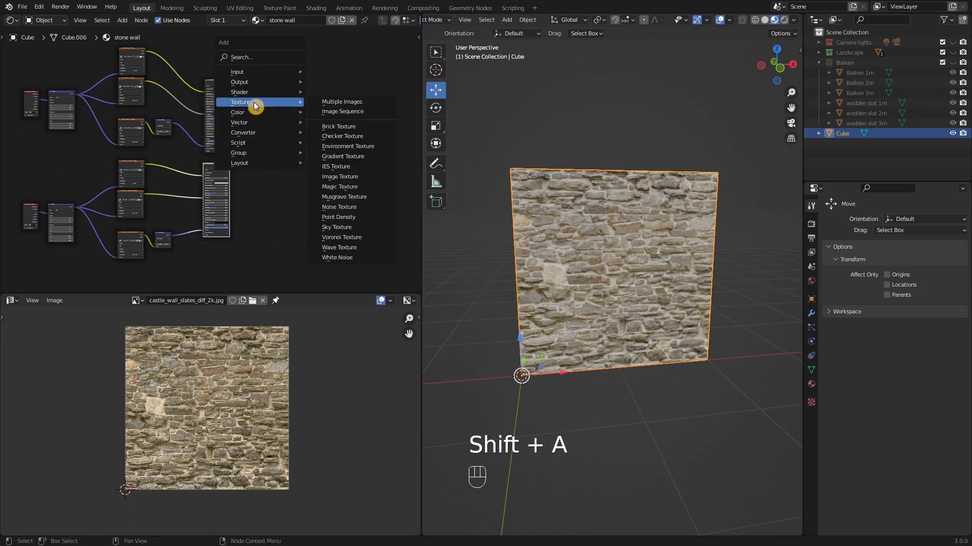
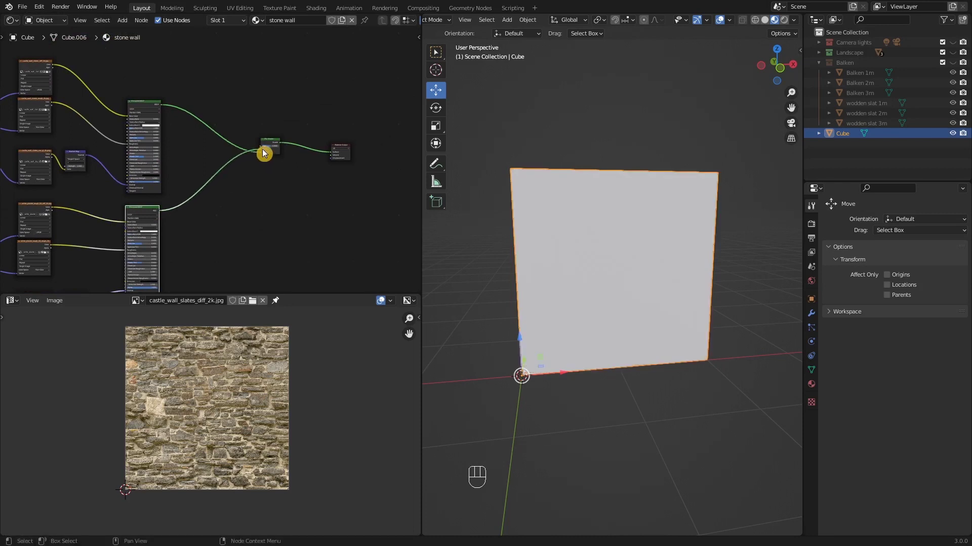
left_click(277, 164)
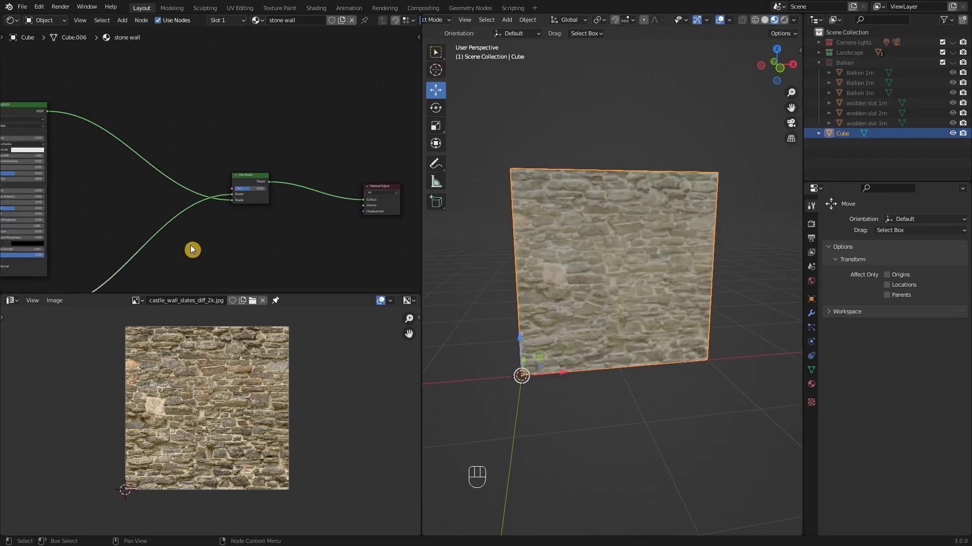
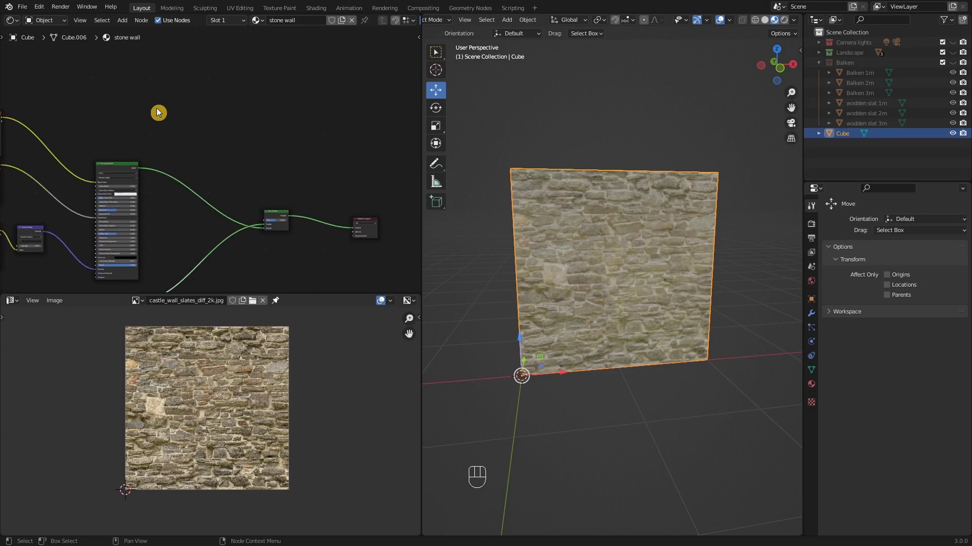
Add an Attribute node and connect its Color output to the Mix Shader's Fac socket
key("shift+a")
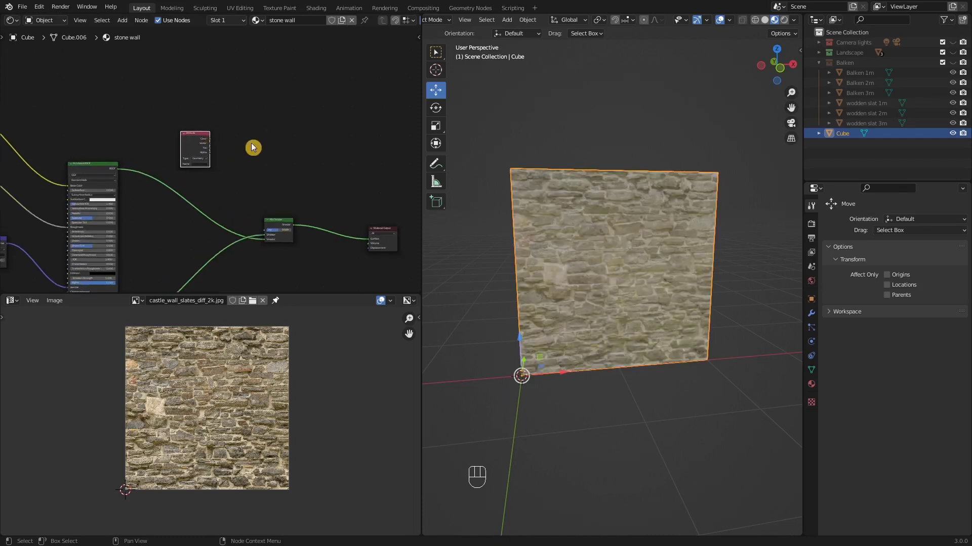
left_click_drag(214, 146, 267, 234)
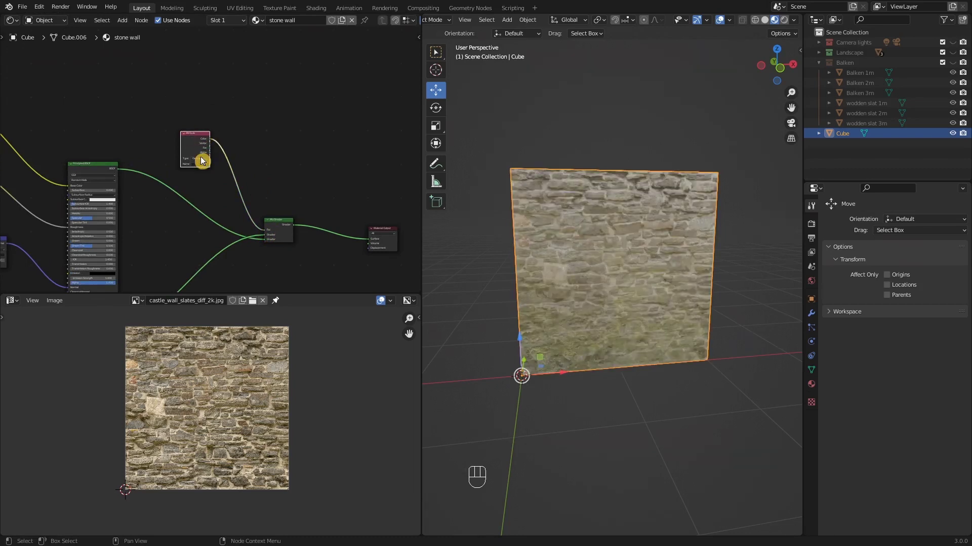
left_click_drag(683, 376, 691, 360)
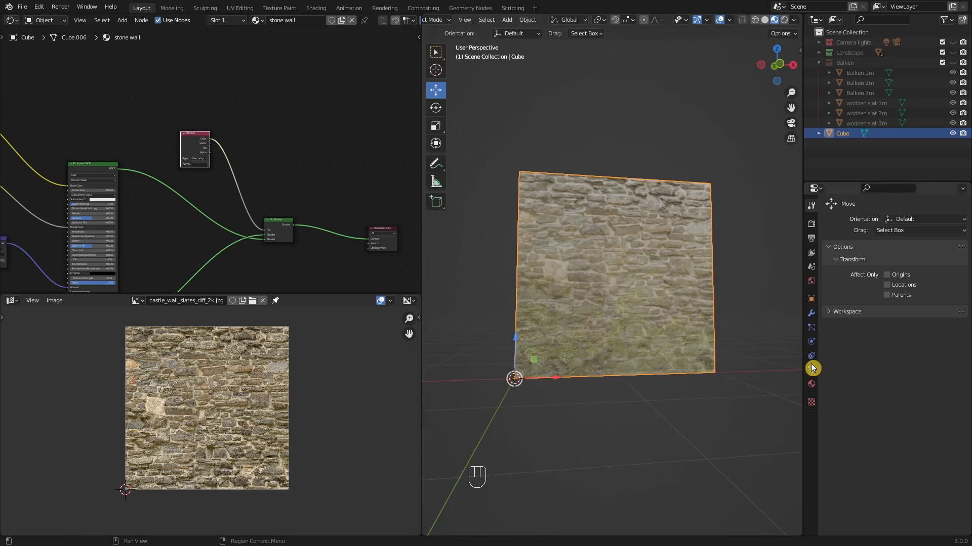
In the wall mesh's Object Data properties add a vertex colour layer and rename it 'plaster moos'
left_click(812, 375)
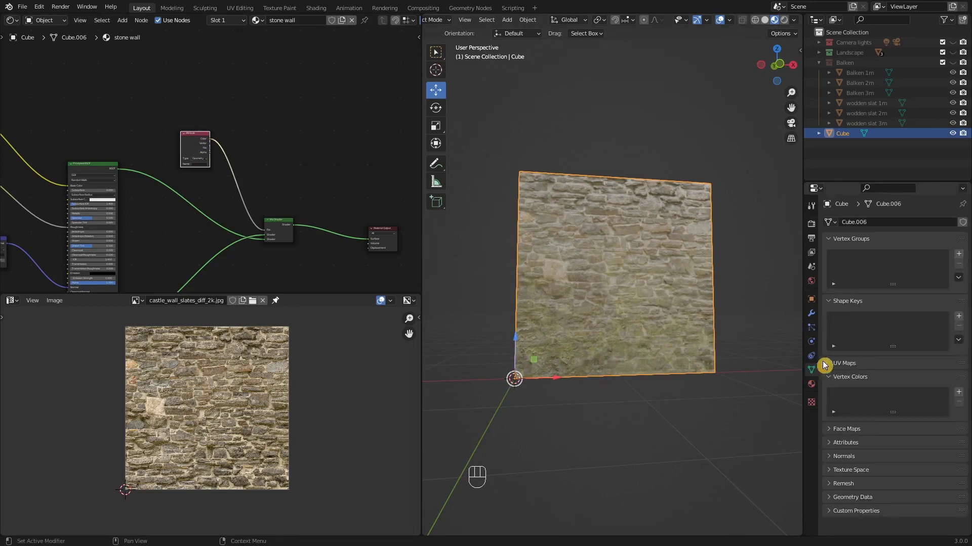
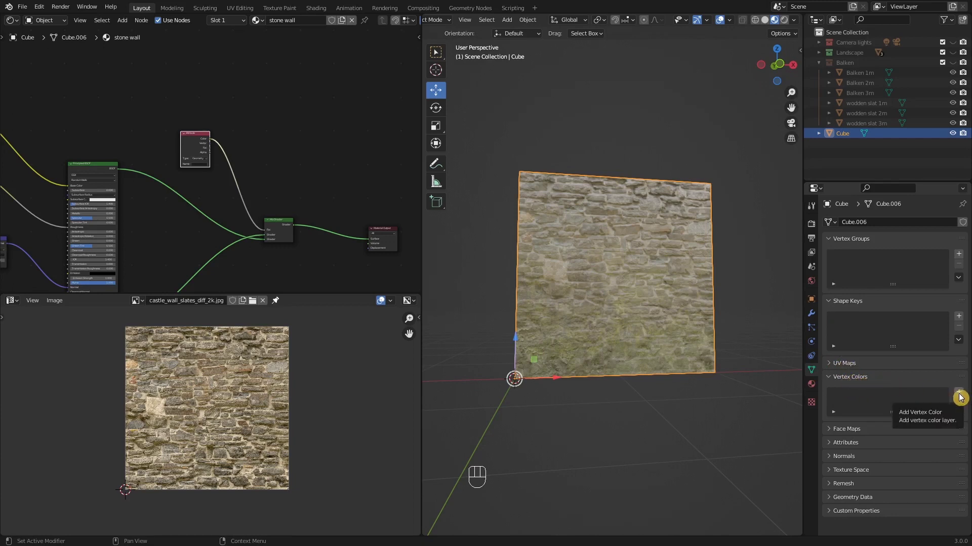
left_click_drag(963, 399, 856, 401)
left_click_drag(857, 401, 865, 401)
key("BackSpace")
key("o")
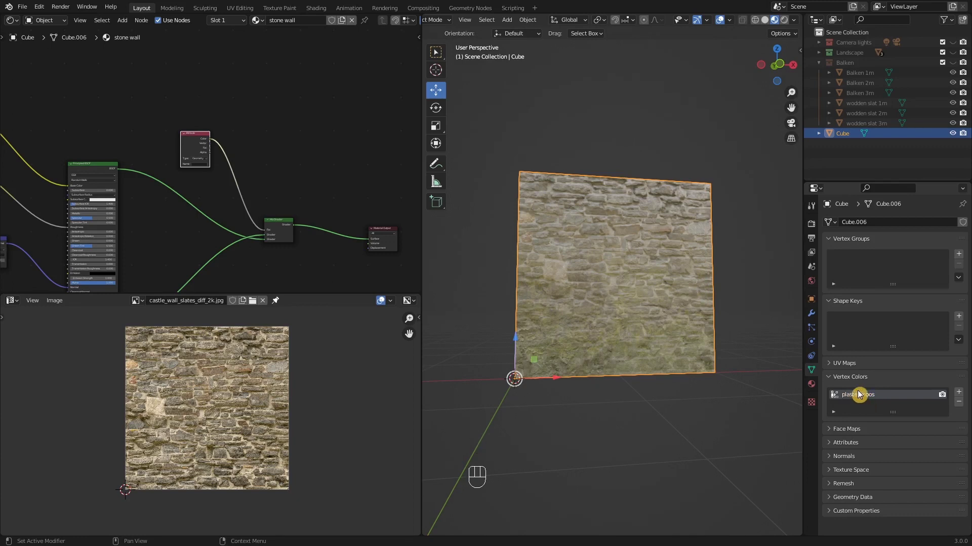
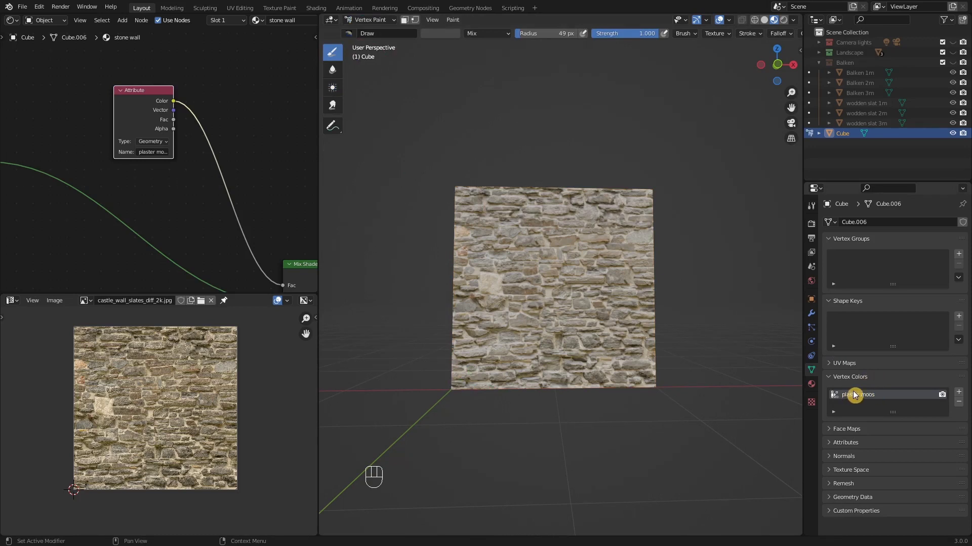
Activate the plaster moos layer, paint moss patches with the Draw brush, then return to Object Mode
left_click(867, 399)
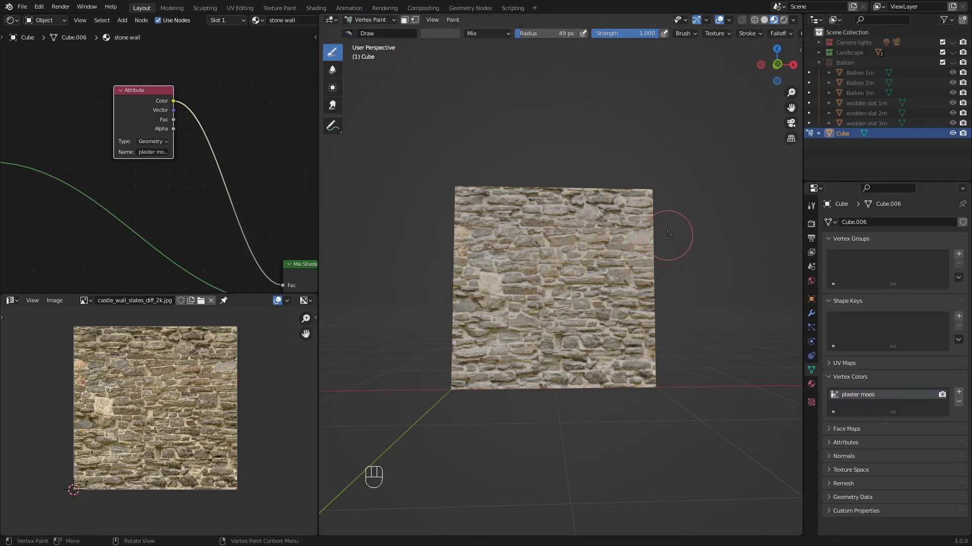
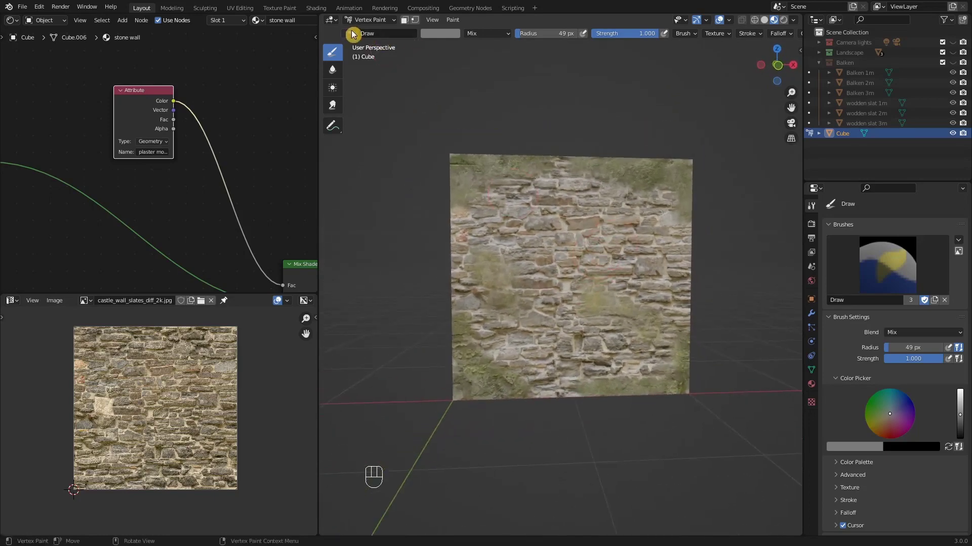
left_click(364, 24)
Show the Balken collection of wooden posts in front view and widen the 3D Viewport
left_click_drag(598, 261, 559, 269)
key("KP_1")
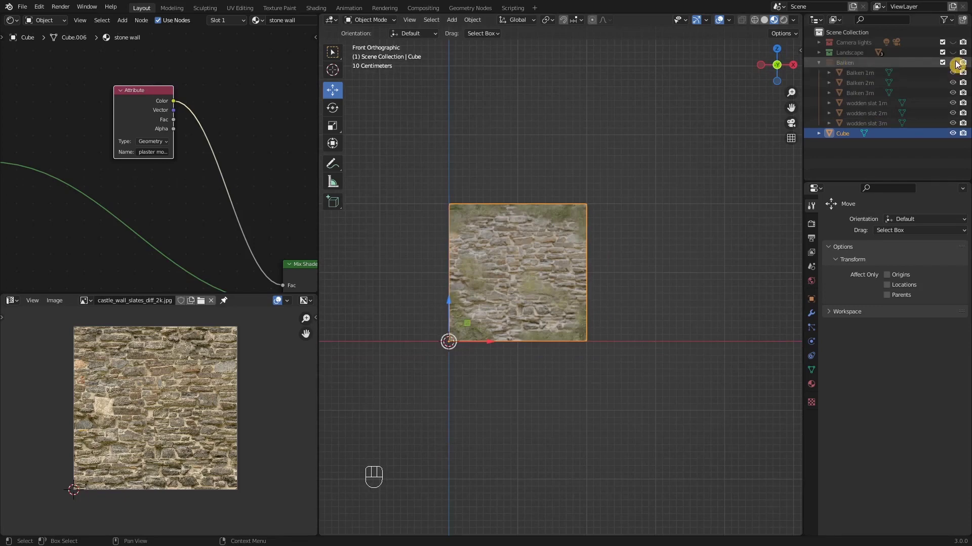
left_click_drag(709, 275, 604, 283)
left_click(509, 325)
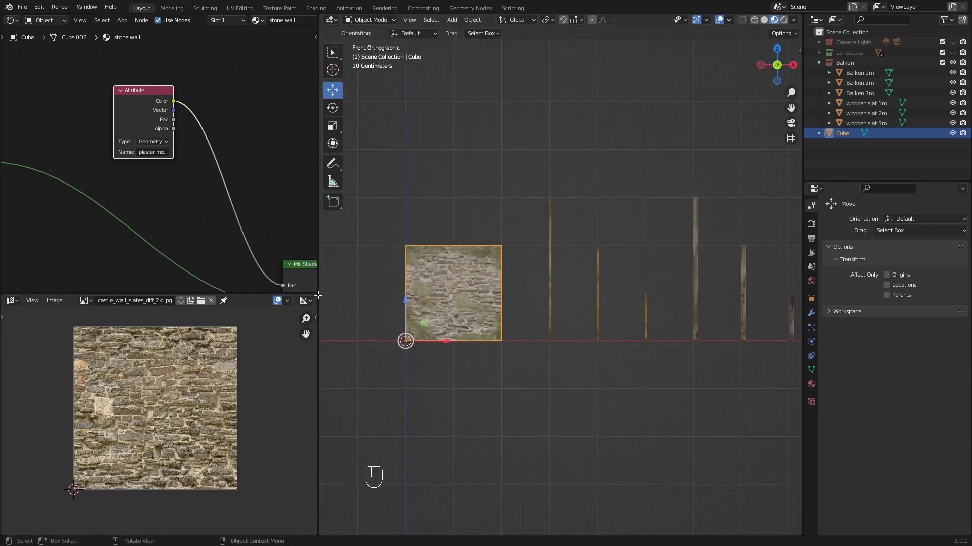
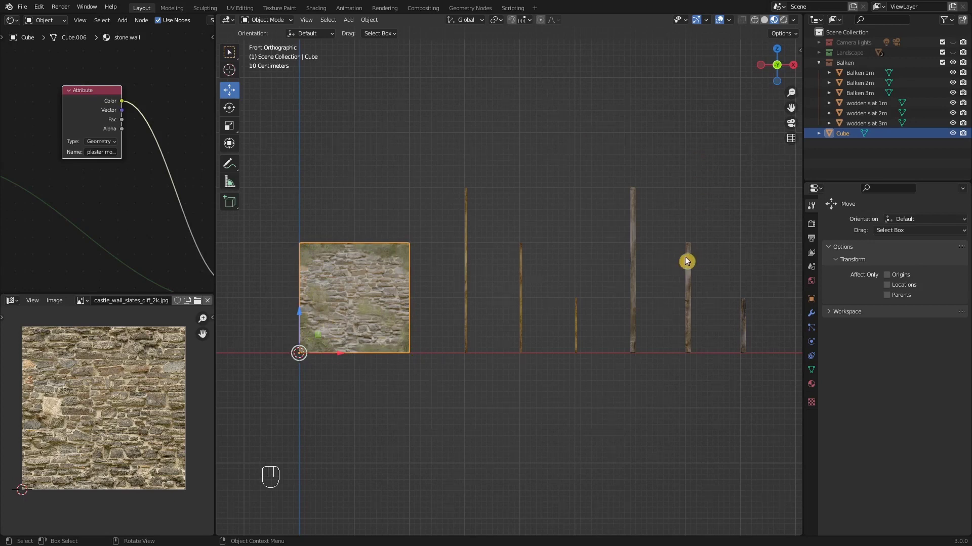
Duplicate the Balken 2m post (Shift+D) and move the copy into the Scene Collection
left_click(690, 257)
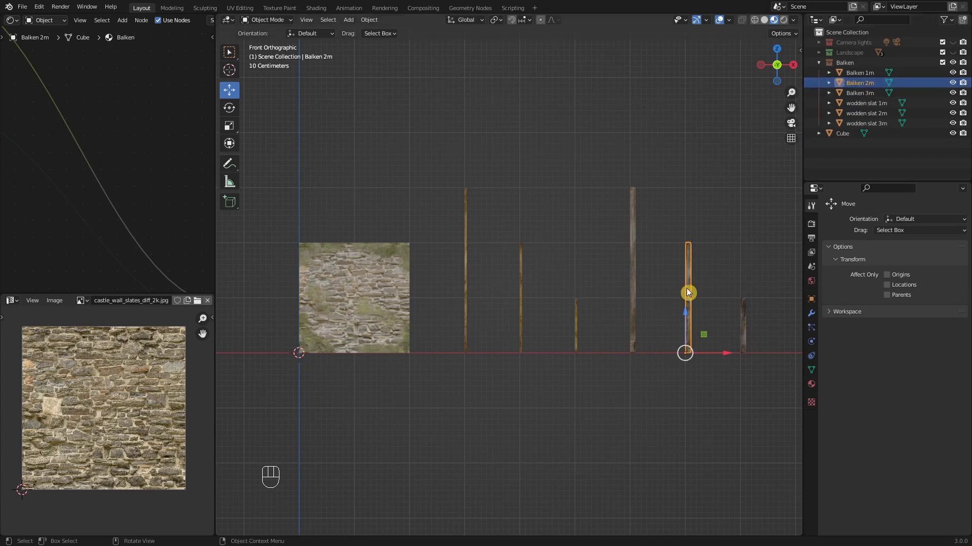
key("shift+d")
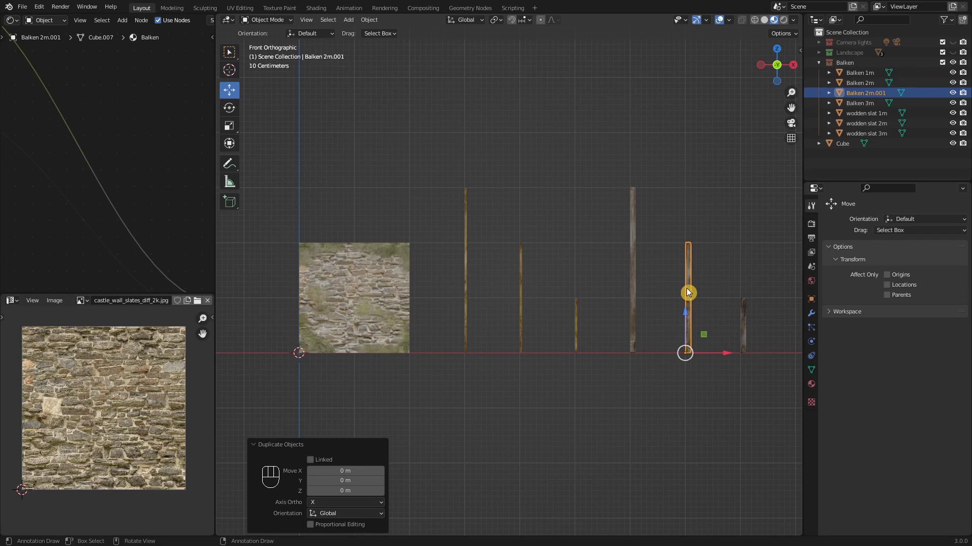
key("m")
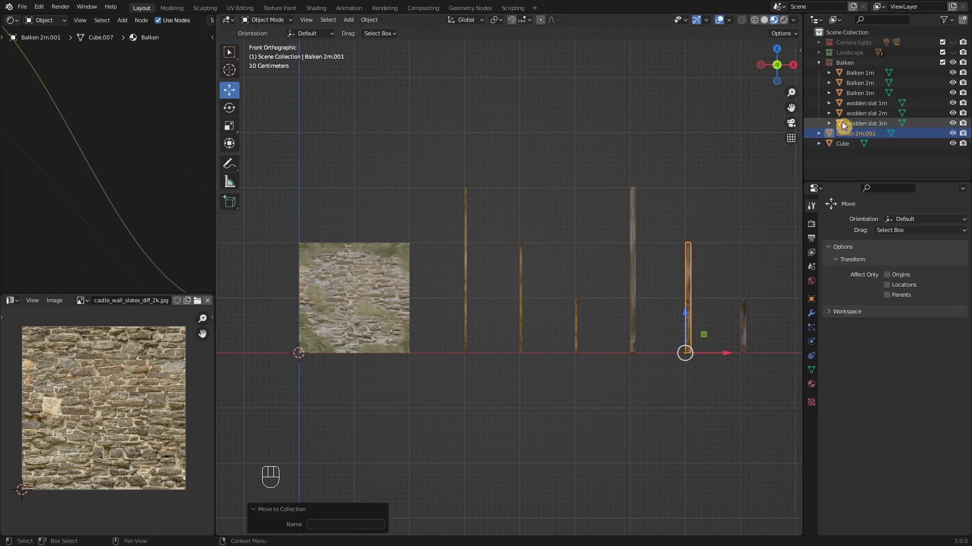
Collapse the Balken collection and create a new empty collection in the Scene Collection
left_click(821, 66)
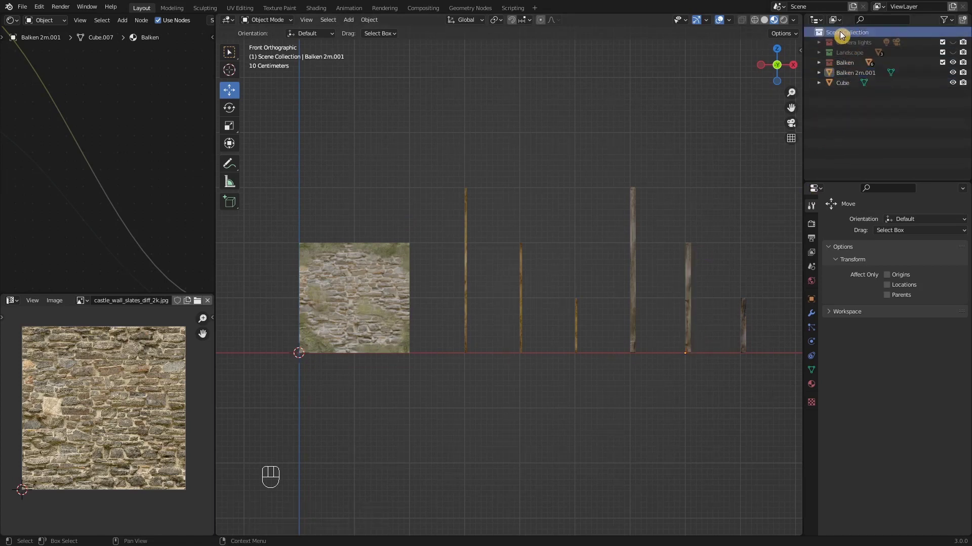
left_click(843, 37)
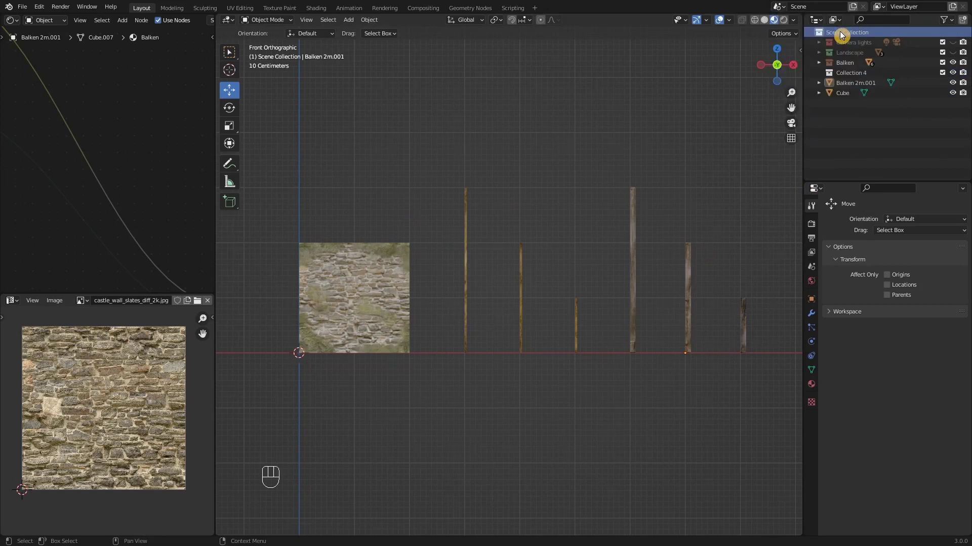
Rename the collection to walls and Cube to wall 2x2, move wall and Balken 2m.001 into walls, hide Balken
left_click_drag(858, 75, 864, 84)
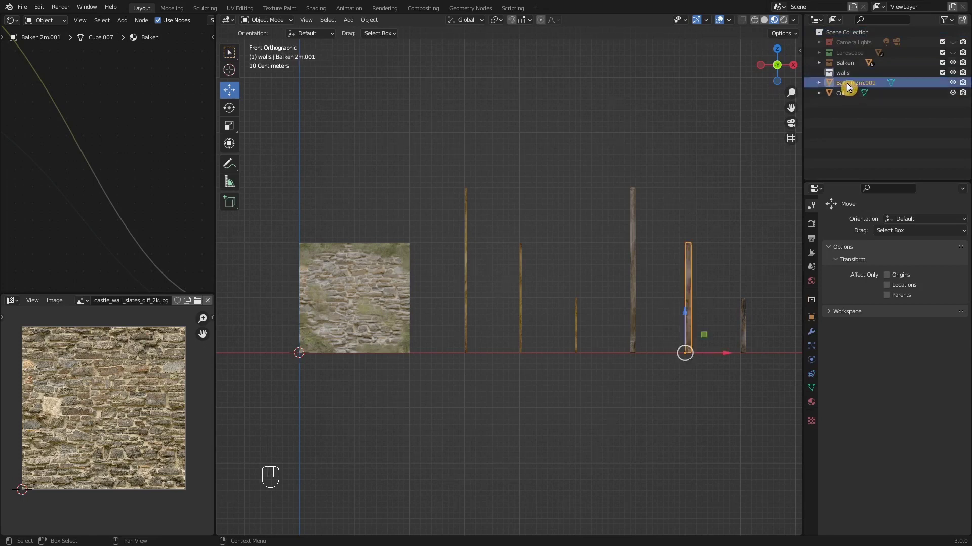
left_click_drag(842, 97, 891, 109)
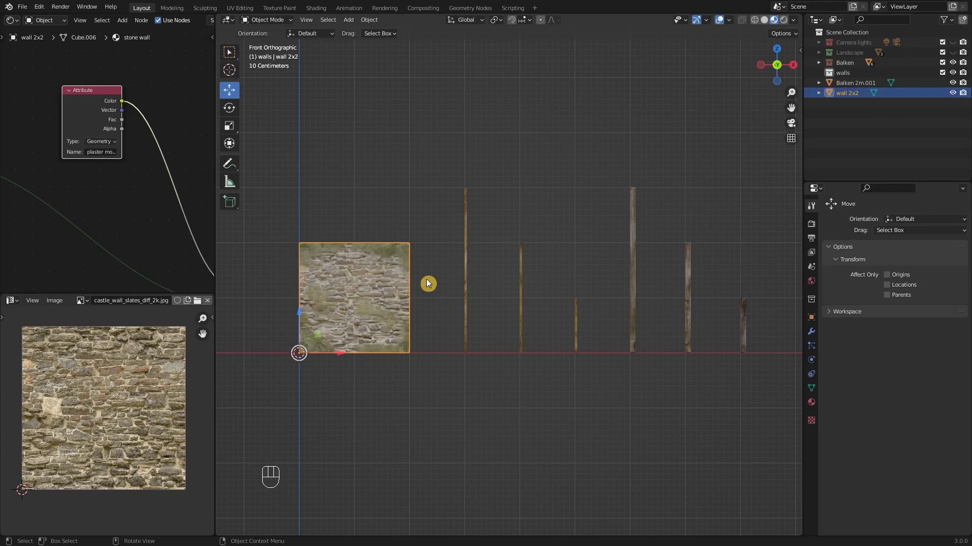
left_click(851, 89)
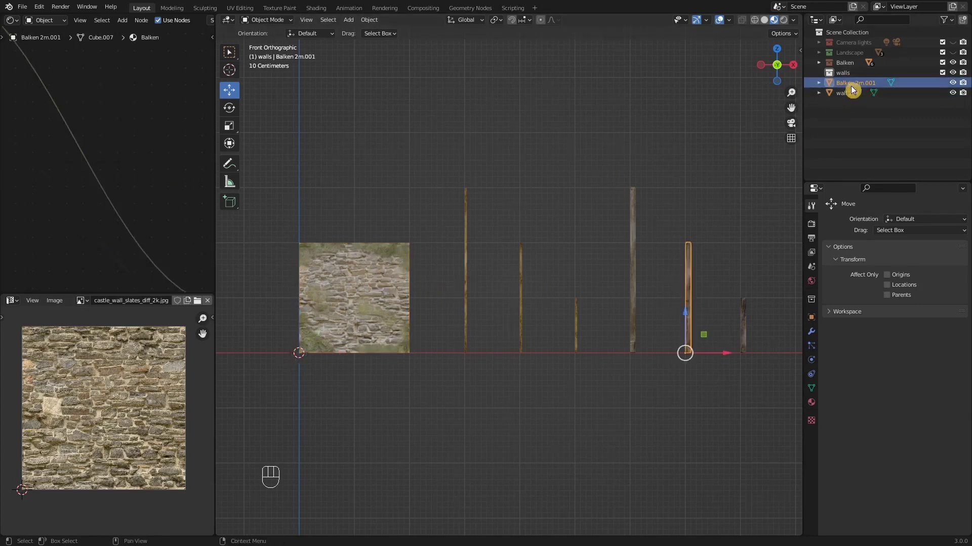
left_click(851, 95)
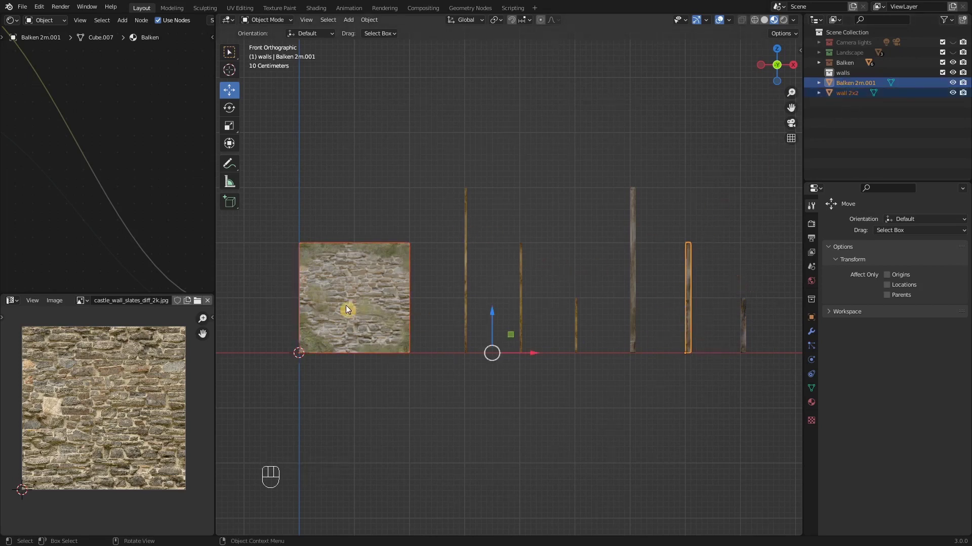
left_click_drag(845, 86, 857, 75)
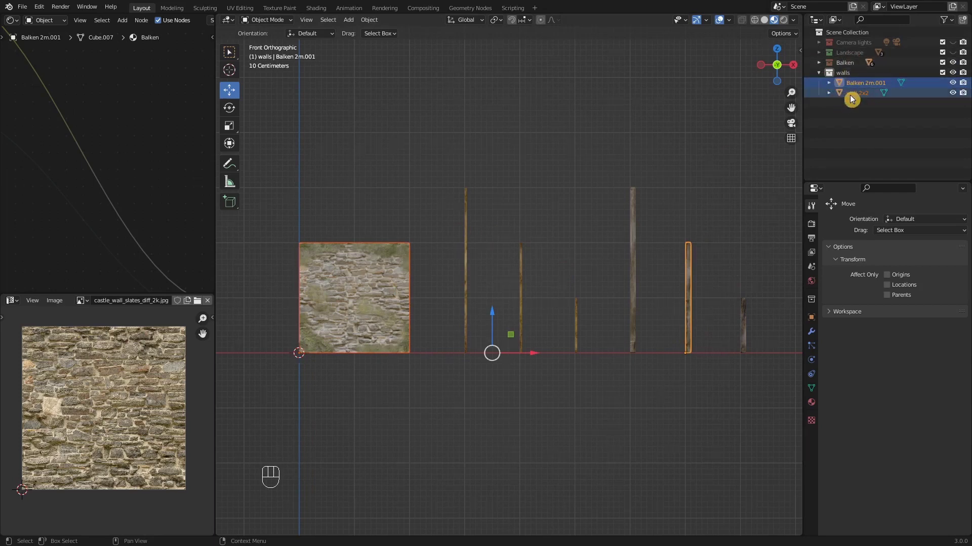
left_click(855, 98)
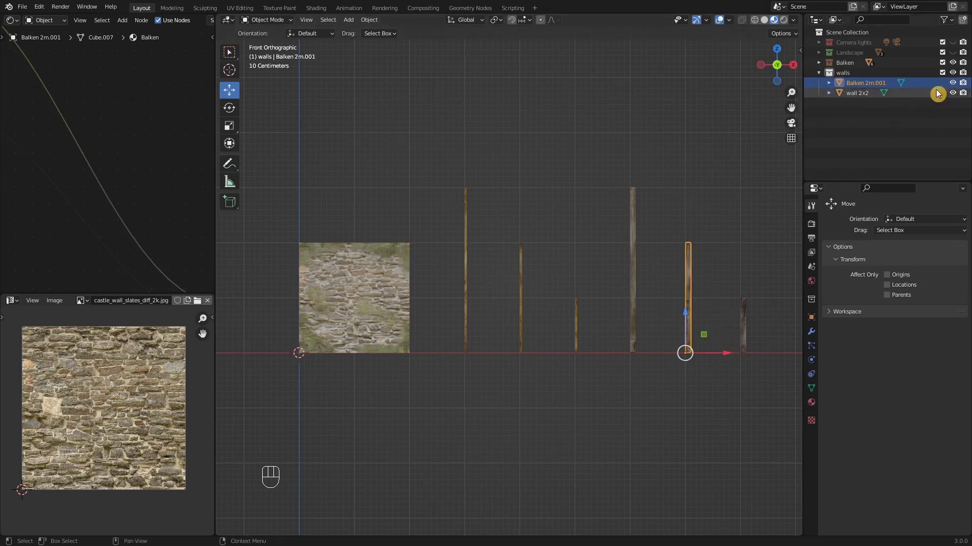
left_click(956, 67)
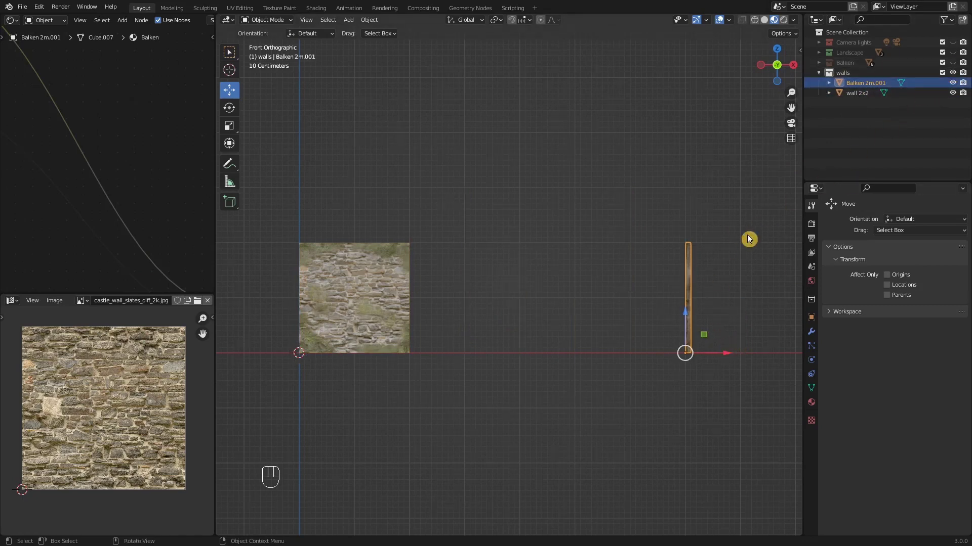
Select the Balken 2m.001 post and grab it from the wall's right edge over to the left edge
left_click_drag(566, 305, 612, 308)
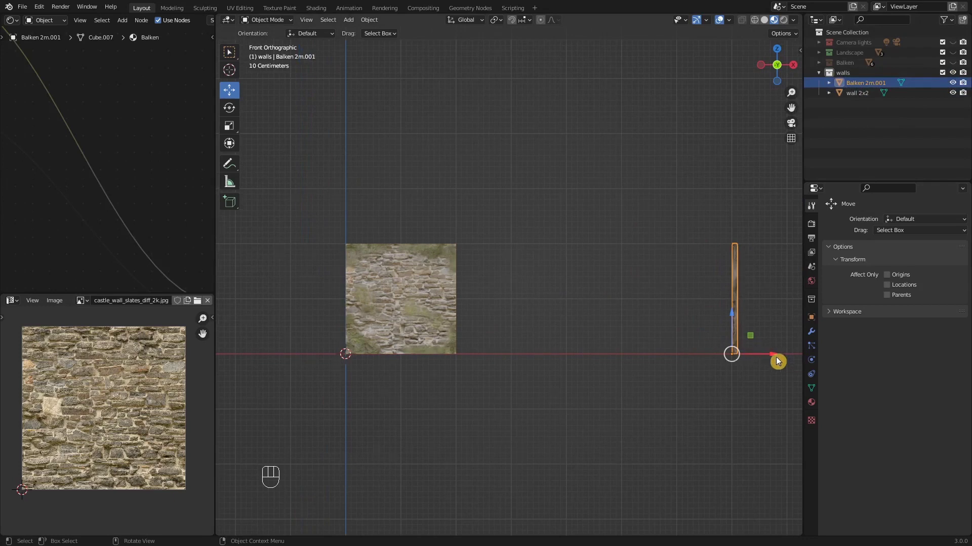
left_click(779, 359)
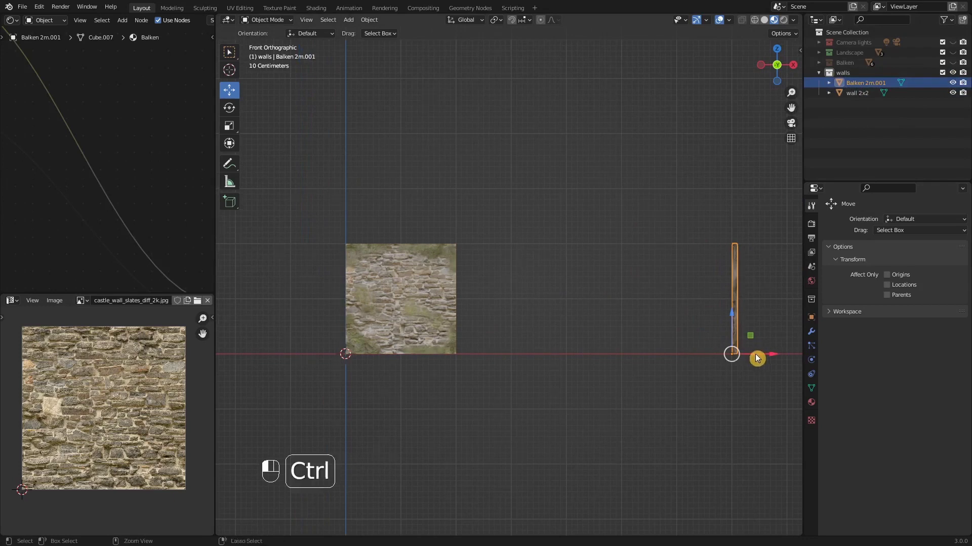
left_click(774, 359)
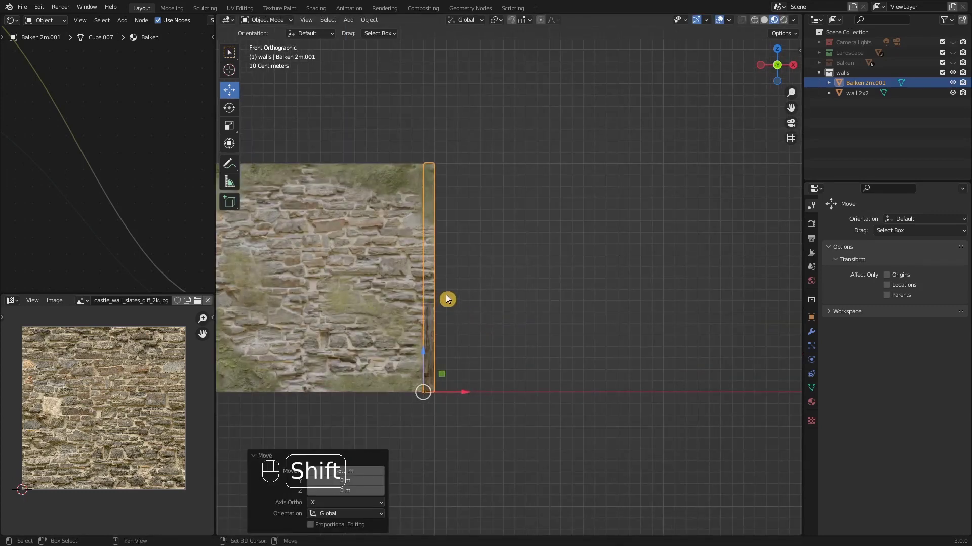
left_click_drag(541, 291, 595, 280)
middle_click(610, 307)
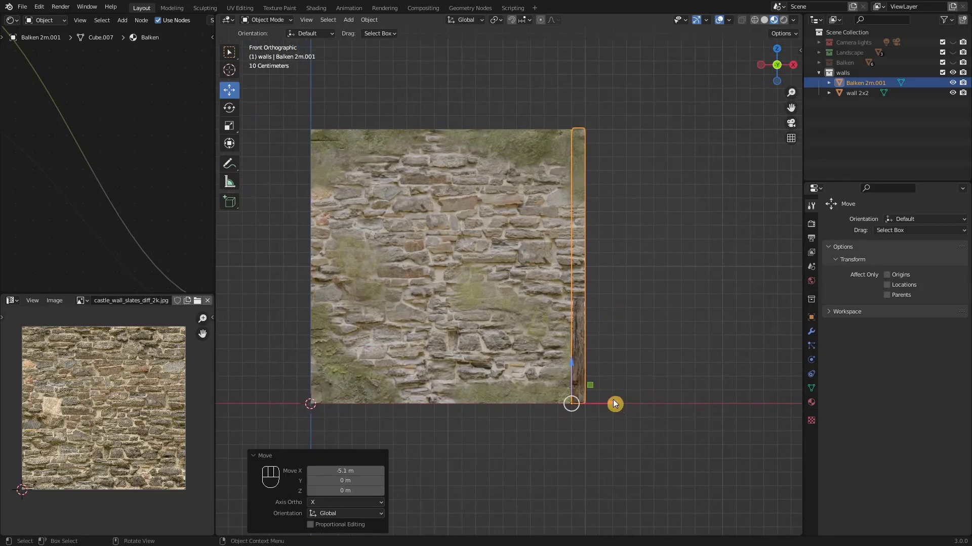
left_click(618, 407)
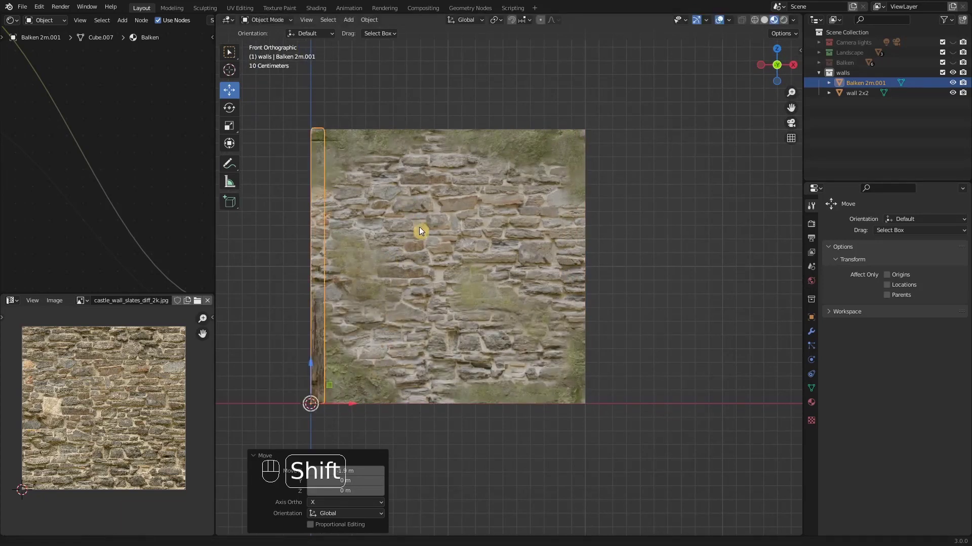
Nudge the post until it lines up exactly with the stone wall's left edge
left_click(429, 223)
left_click_drag(421, 266, 430, 279)
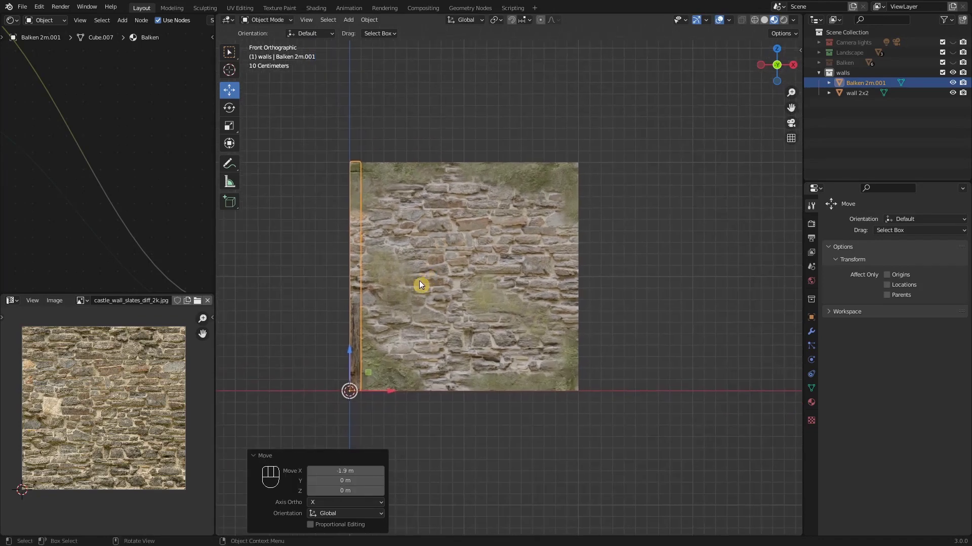
left_click_drag(438, 257, 520, 290)
left_click_drag(504, 324, 508, 286)
left_click_drag(507, 311, 508, 347)
left_click_drag(508, 343, 511, 322)
Scale the post along Y to thicken its depth and along X to widen it along the wall
middle_click(509, 335)
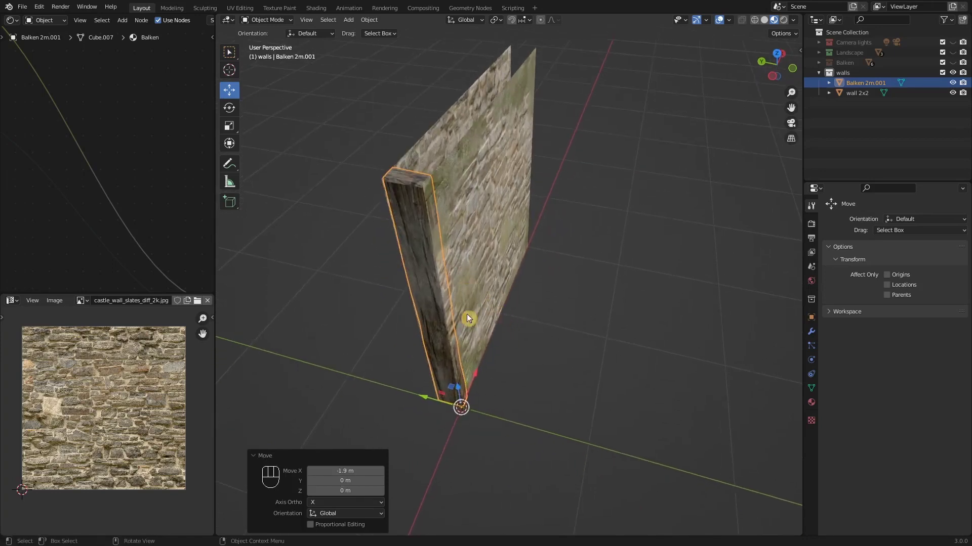
middle_click(495, 373)
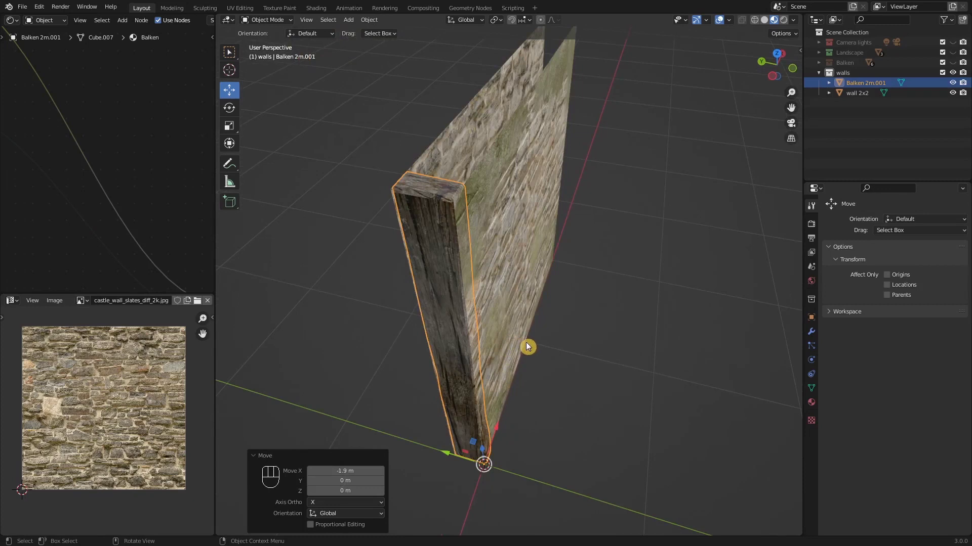
key("s")
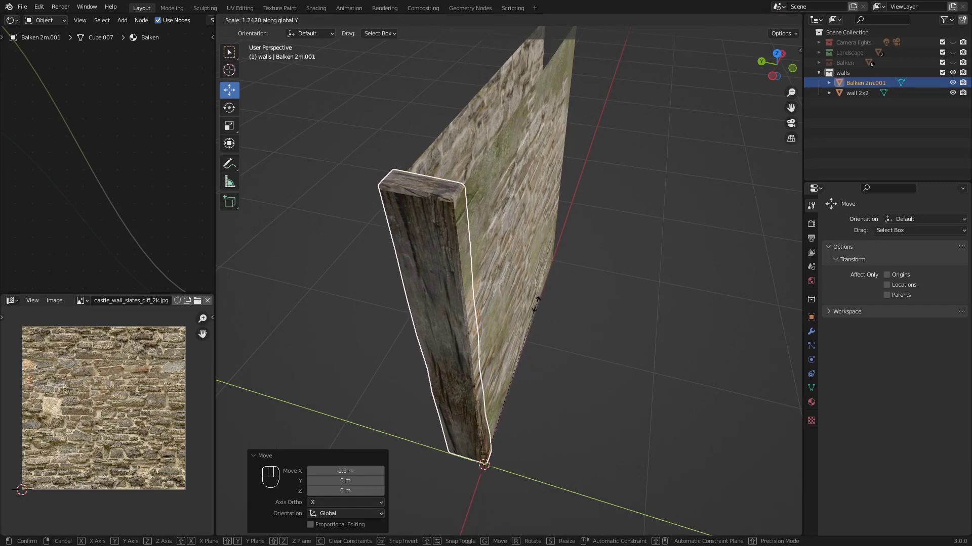
left_click_drag(555, 372, 486, 343)
left_click_drag(504, 336, 540, 367)
middle_click(522, 369)
middle_click(539, 363)
key("s")
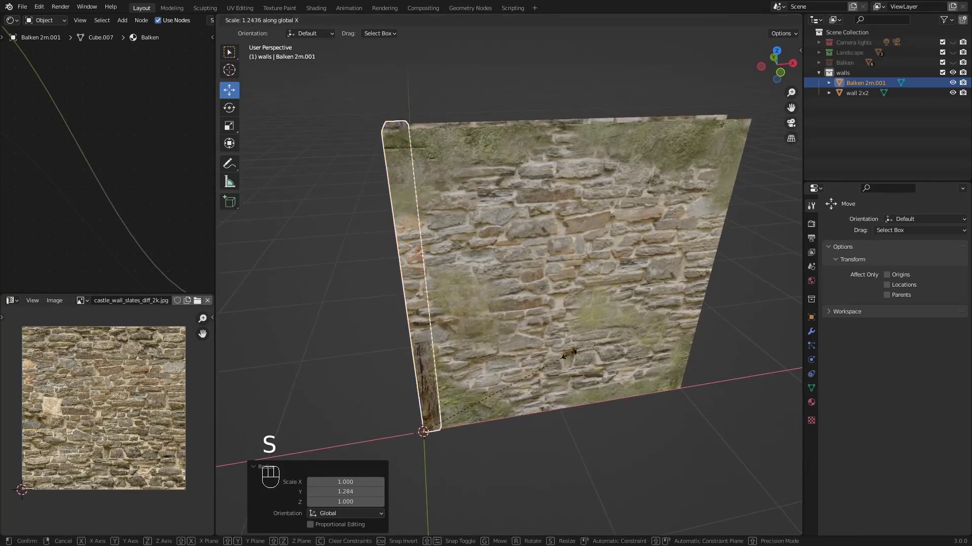
left_click_drag(526, 388, 579, 385)
middle_click(571, 412)
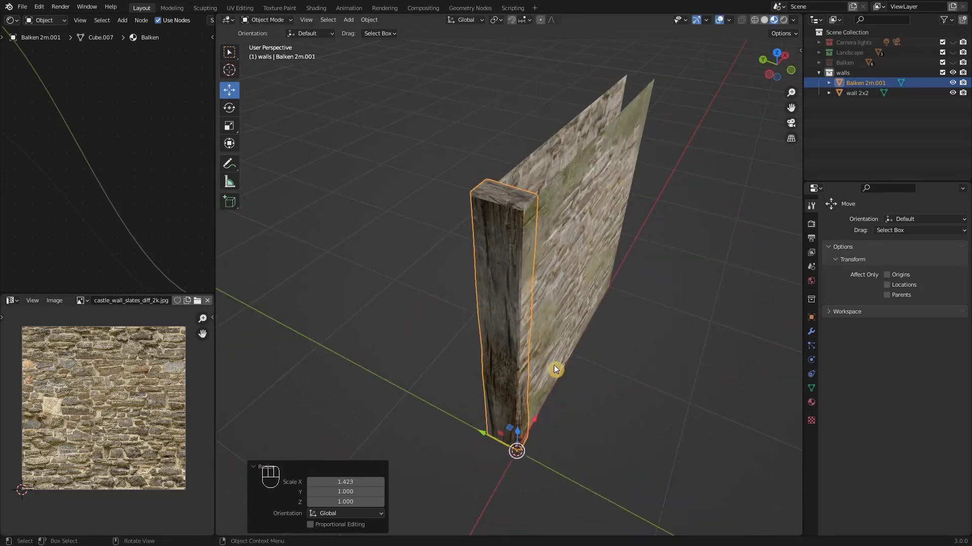
Move the post along Y so it sits flush against the wall plane, then face the wall from the front
key("g")
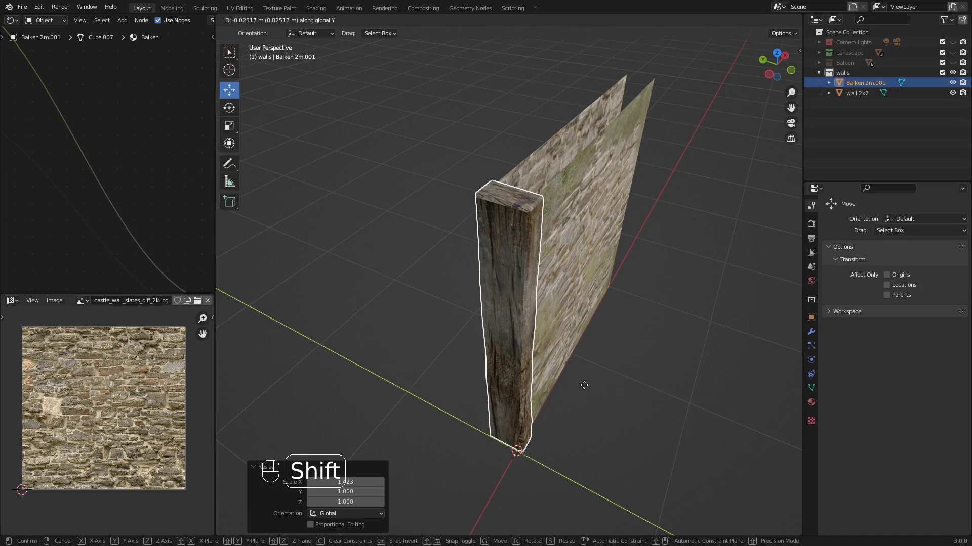
left_click_drag(581, 405, 580, 395)
left_click_drag(545, 399, 547, 397)
middle_click(472, 417)
key("g")
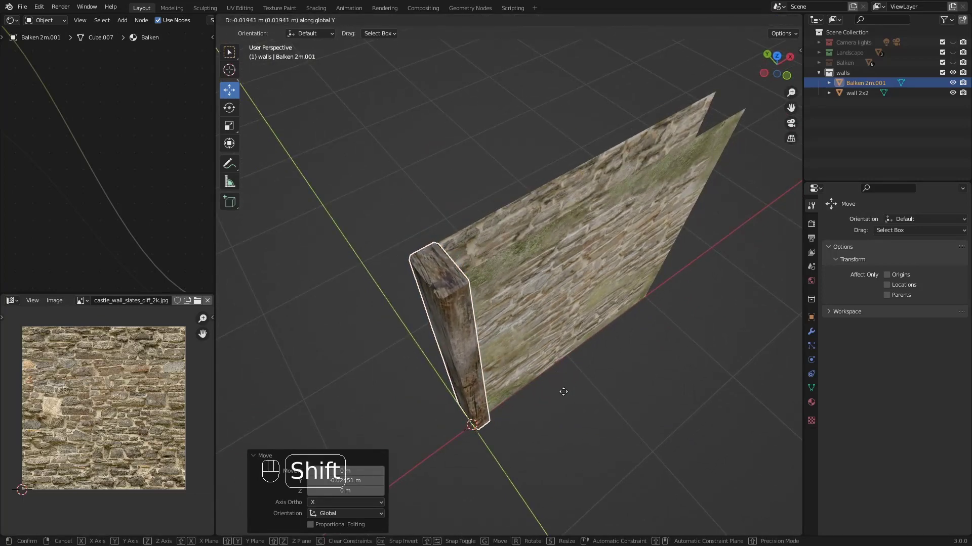
left_click_drag(558, 417, 488, 391)
left_click_drag(488, 391, 563, 362)
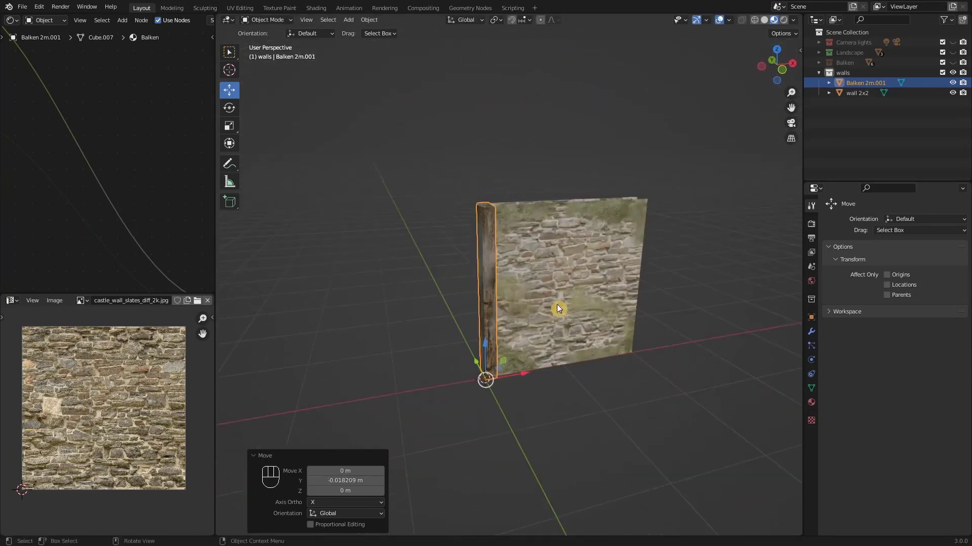
middle_click(545, 329)
left_click_drag(522, 331, 518, 319)
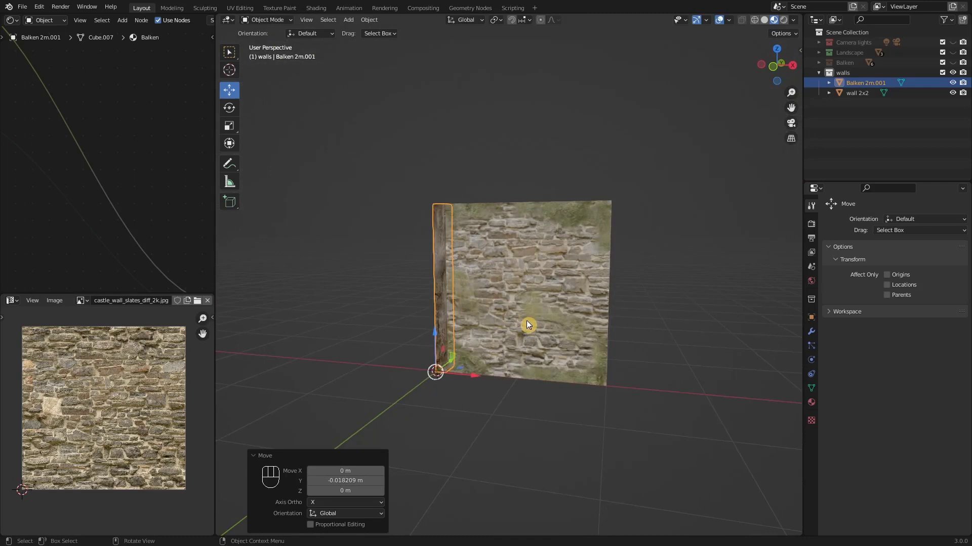
key("KP_1")
left_click_drag(502, 237, 488, 276)
Duplicate the wooden post, rotate the copy horizontal and move it onto the wall's top edge
key("shift+d")
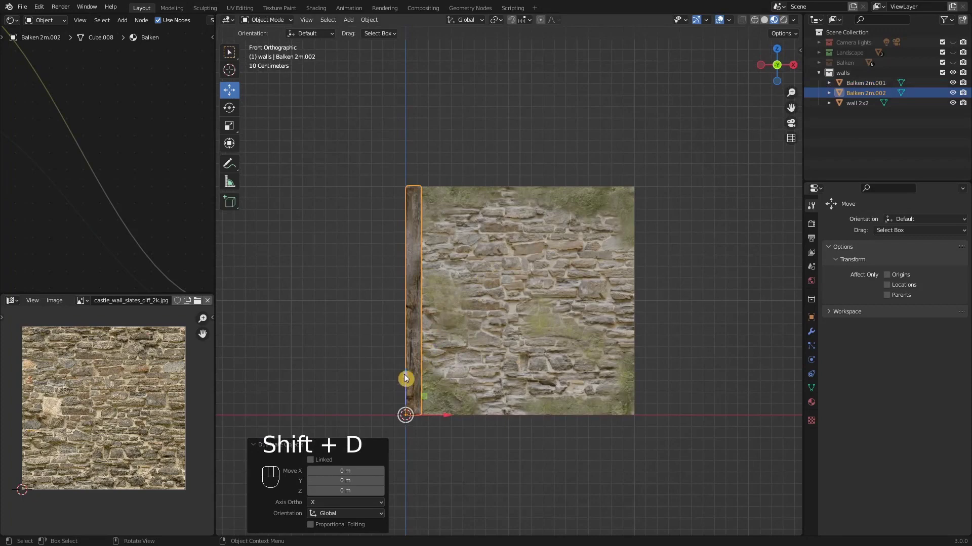
left_click(408, 378)
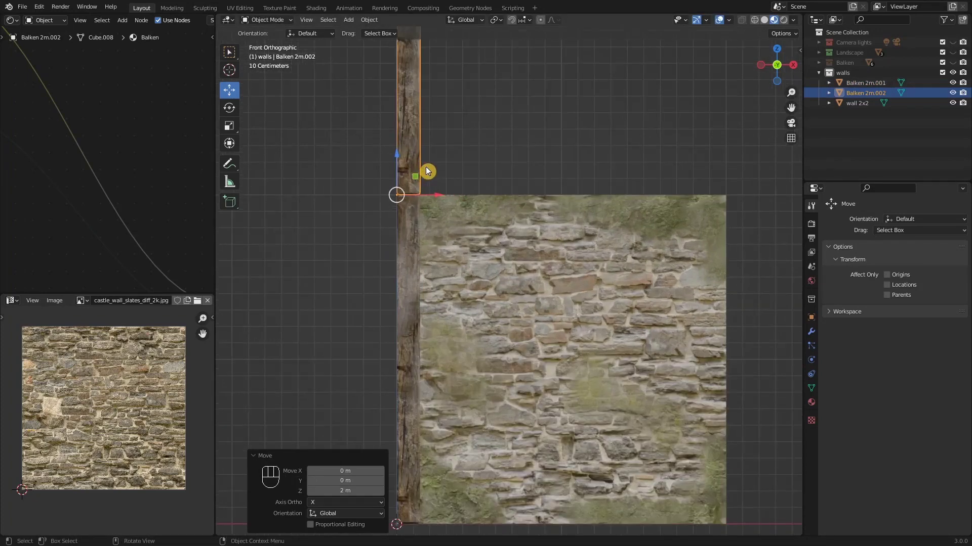
key("r")
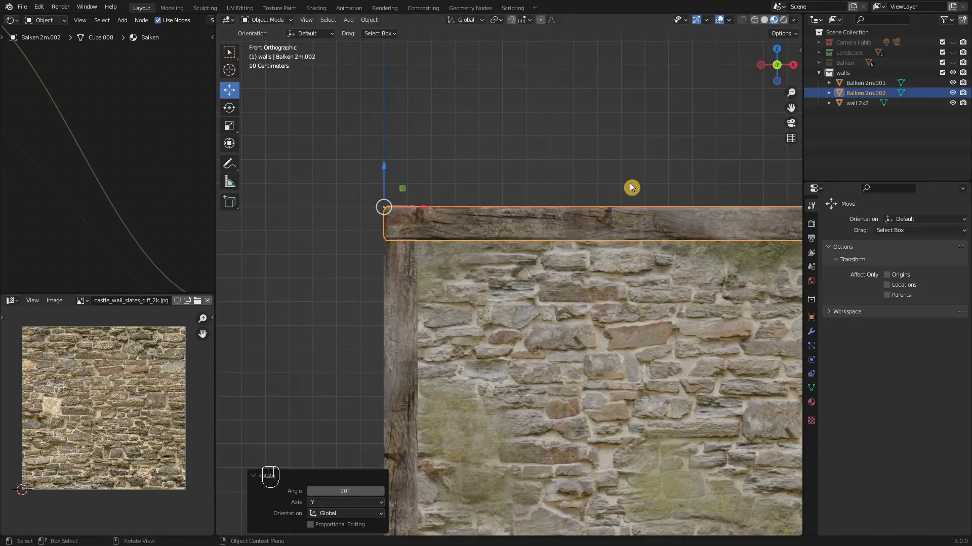
left_click_drag(629, 240, 556, 267)
left_click_drag(530, 289, 463, 272)
left_click_drag(448, 268, 527, 199)
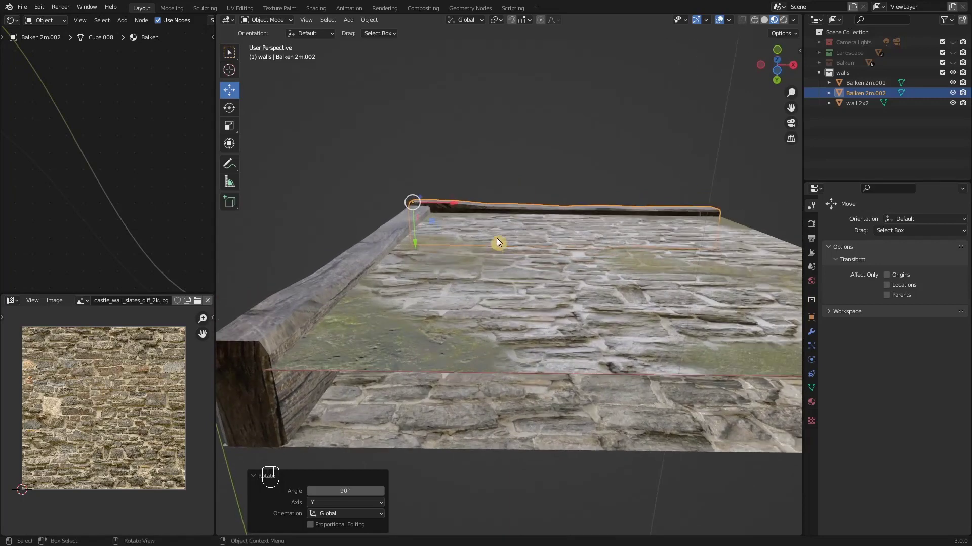
Fine-tune the beam's placement along the top of the wall, checking it from several angles
middle_click(486, 243)
middle_click(487, 238)
left_click_drag(467, 244, 457, 245)
left_click_drag(472, 257, 492, 339)
left_click_drag(514, 341, 511, 261)
middle_click(522, 276)
middle_click(542, 267)
left_click_drag(539, 272, 542, 264)
left_click_drag(543, 253, 483, 309)
middle_click(491, 309)
left_click_drag(481, 314, 511, 287)
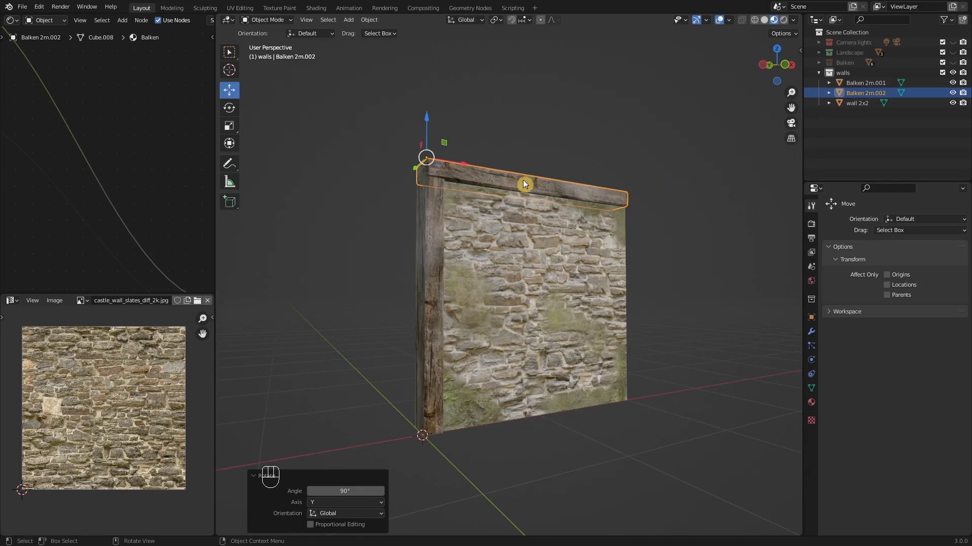
Select all of Balken 2m.002's faces and shift their UVs so the beam shows darker wood grain
key("Tab")
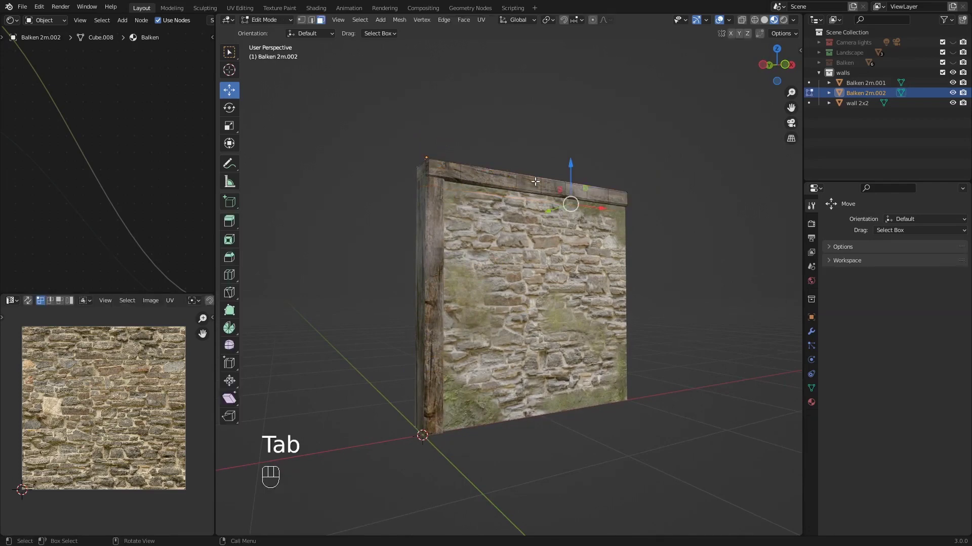
key("l")
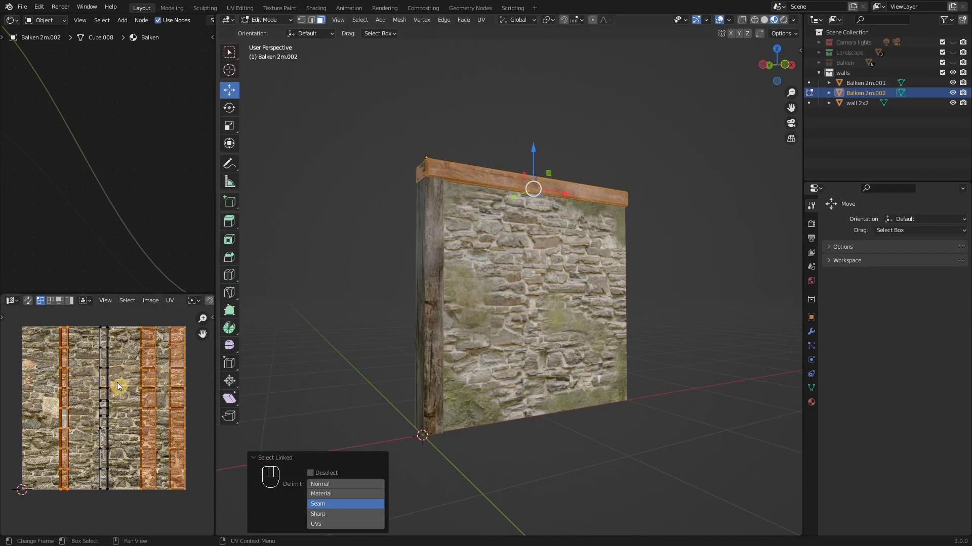
key("a")
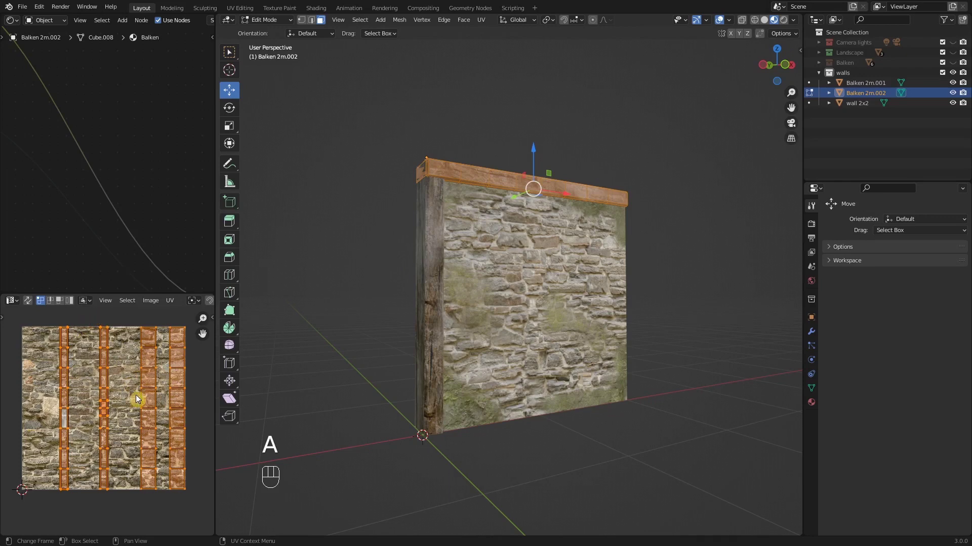
key("g")
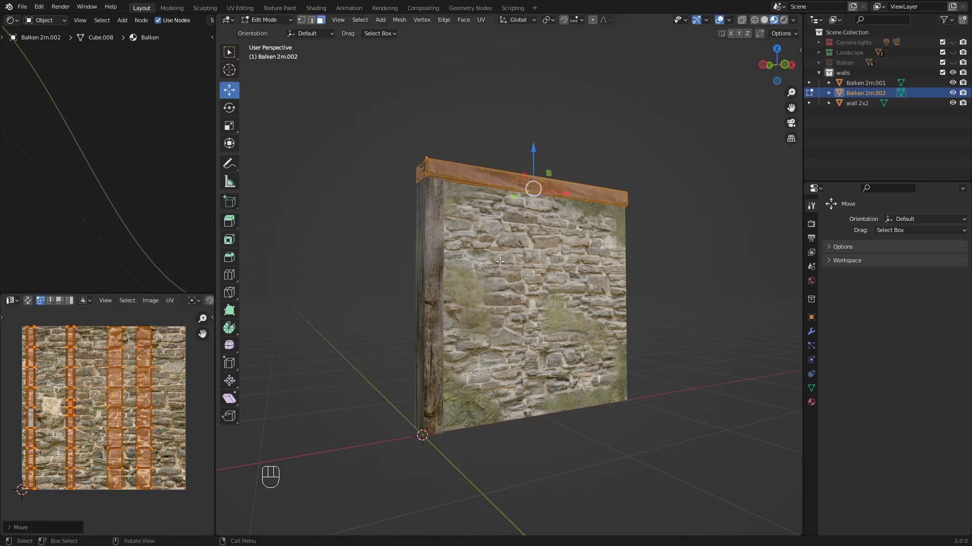
key("Tab")
left_click_drag(570, 236, 559, 223)
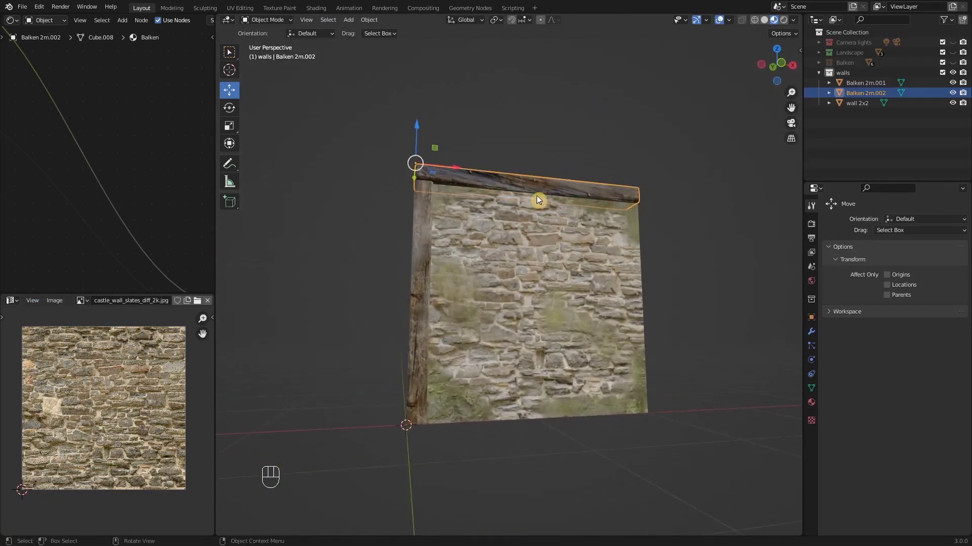
Shorten the top beam so its end sits flush with the stone wall's right edge
left_click_drag(538, 201, 514, 203)
middle_click(514, 202)
left_click(504, 202)
left_click_drag(497, 203, 487, 225)
left_click(492, 214)
left_click(487, 225)
left_click_drag(489, 230, 556, 300)
left_click(556, 300)
Align the beam with the wall's top, then select the beam together with the post
middle_click(539, 295)
left_click(537, 294)
middle_click(534, 292)
left_click_drag(542, 340, 525, 313)
left_click_drag(533, 328, 563, 318)
left_click(563, 319)
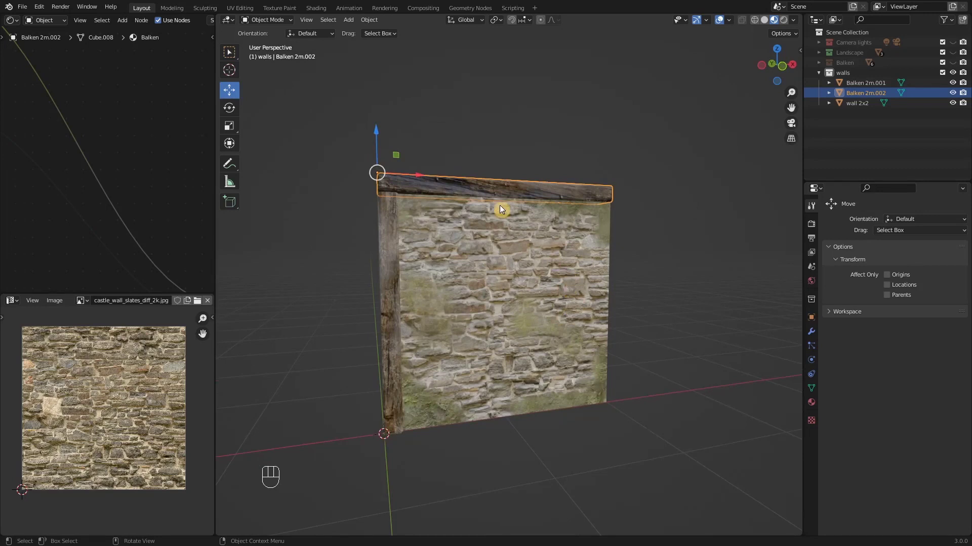
left_click(502, 224)
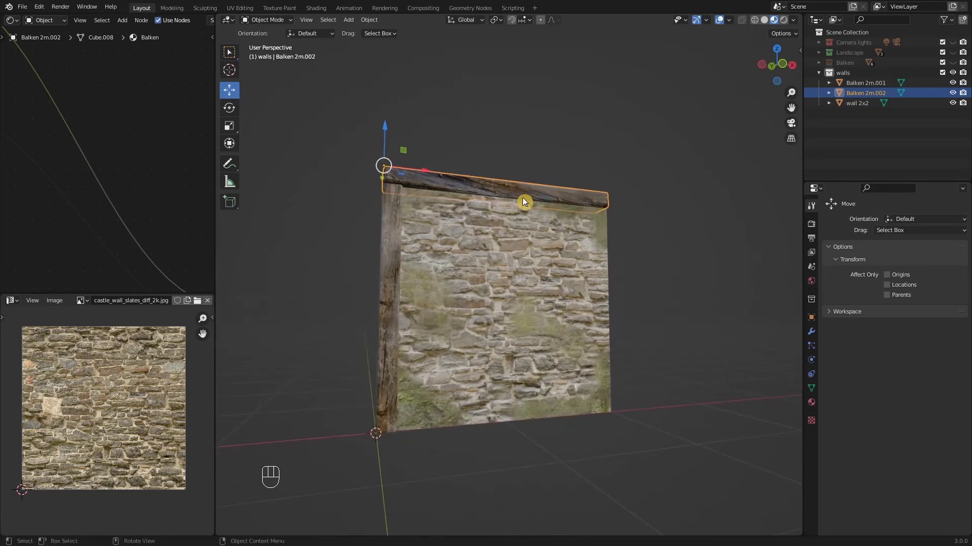
left_click(391, 286)
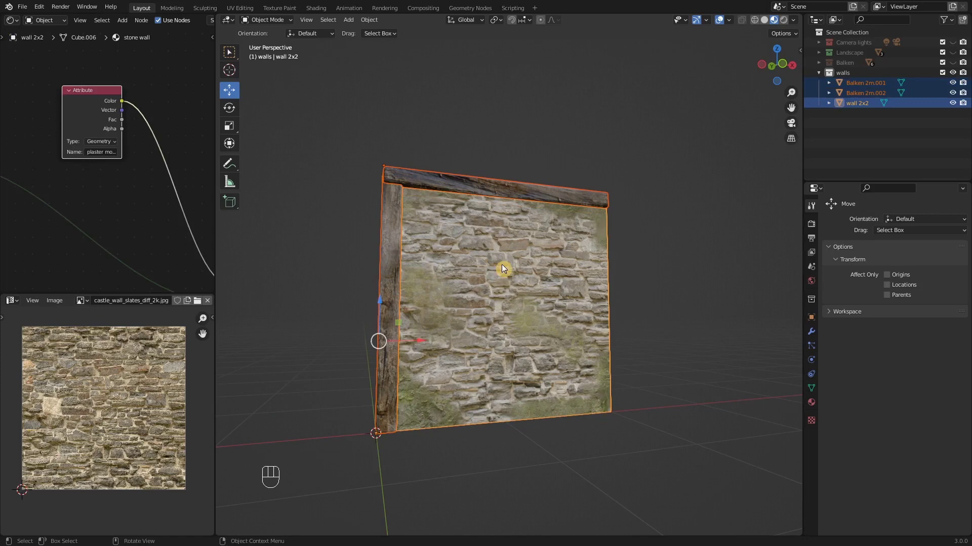
Join the post and top beam into wall 2x2 with Ctrl+J and orbit to inspect the framed wall
key("ctrl+j")
left_click_drag(503, 281, 495, 282)
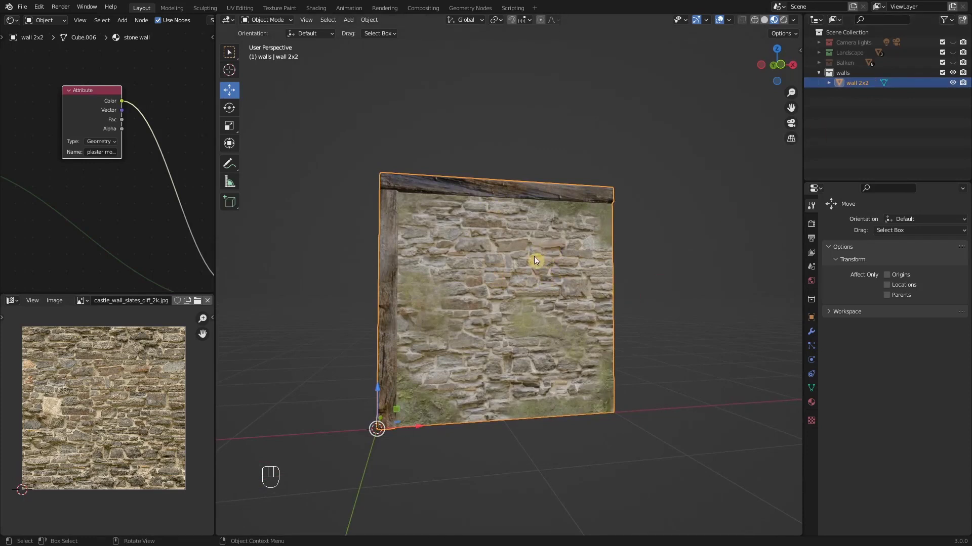
left_click_drag(552, 304, 574, 306)
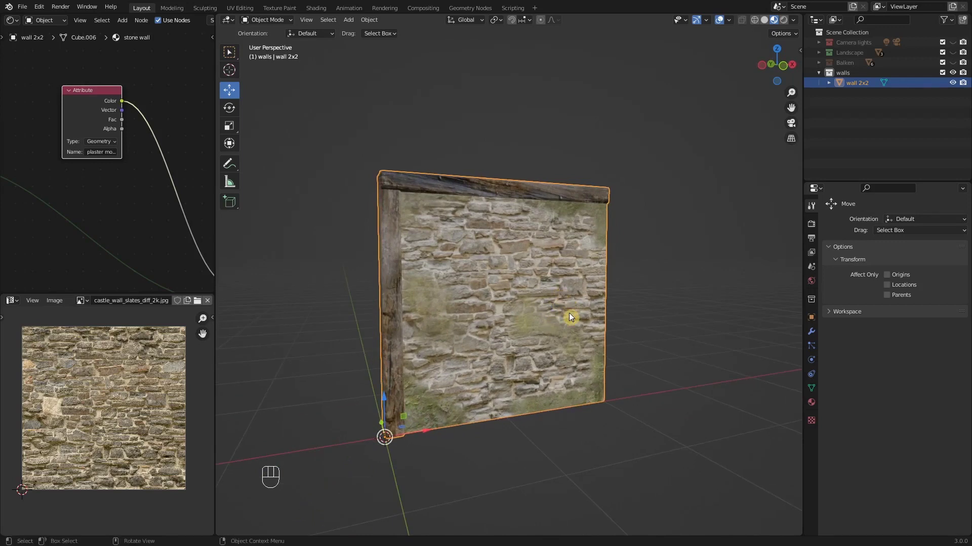
left_click_drag(566, 321, 504, 320)
left_click_drag(508, 325, 493, 310)
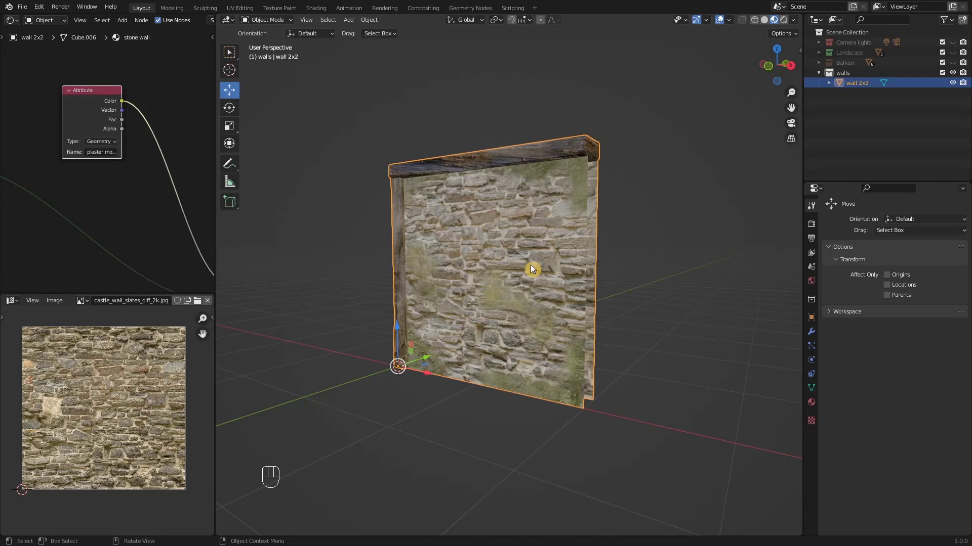
left_click_drag(537, 296, 614, 281)
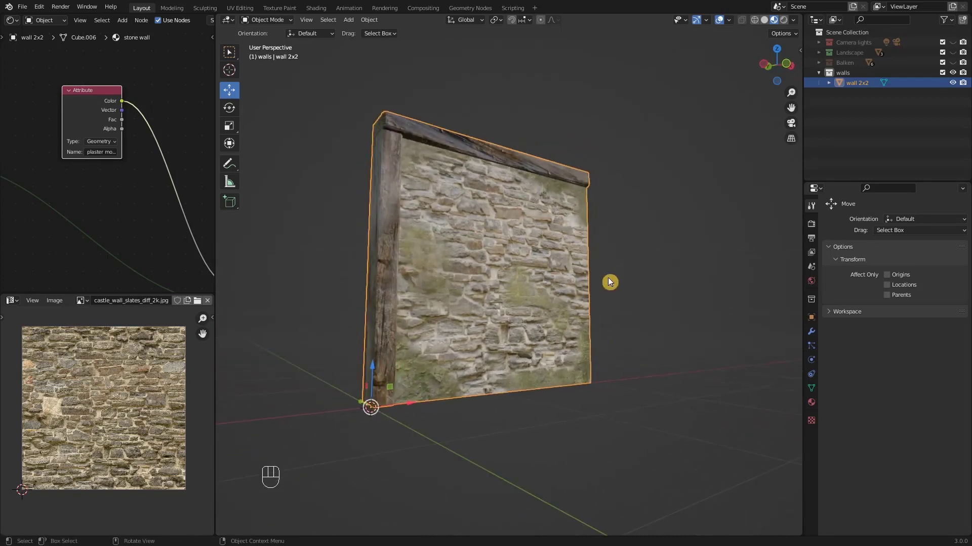